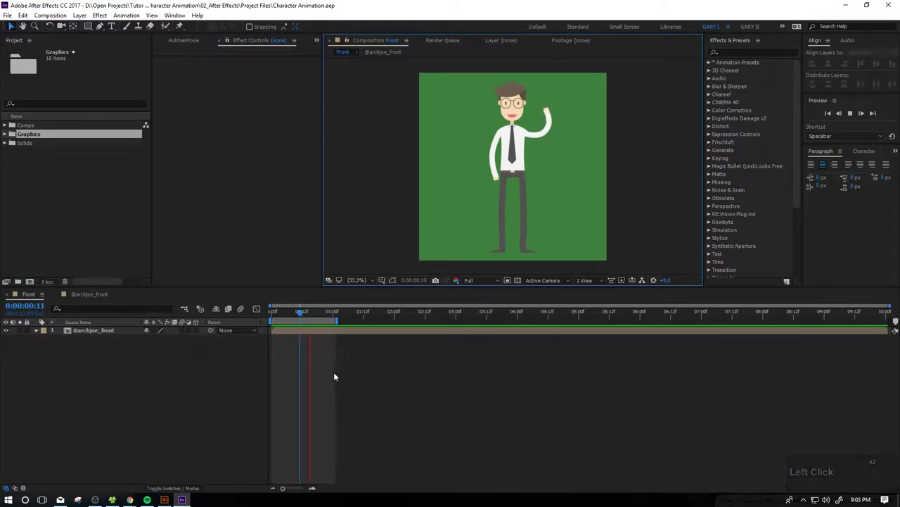
key("space")
key("ctrl+s")
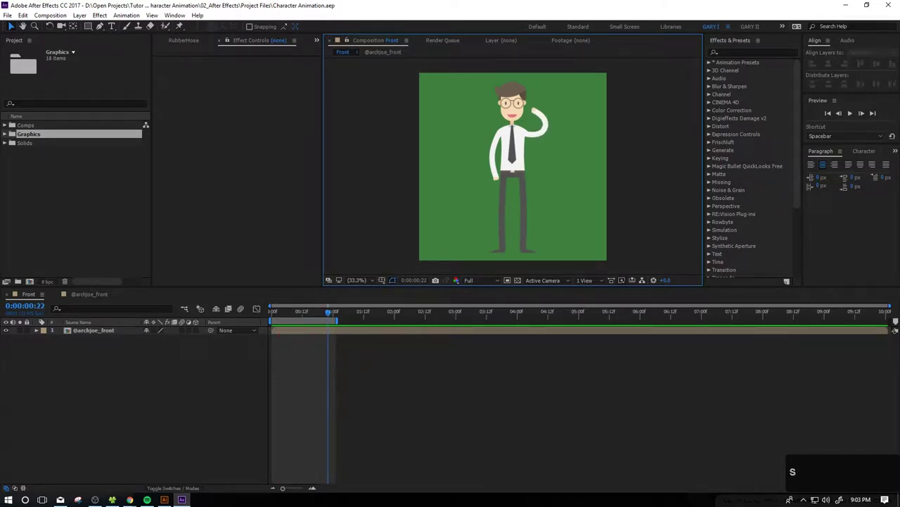
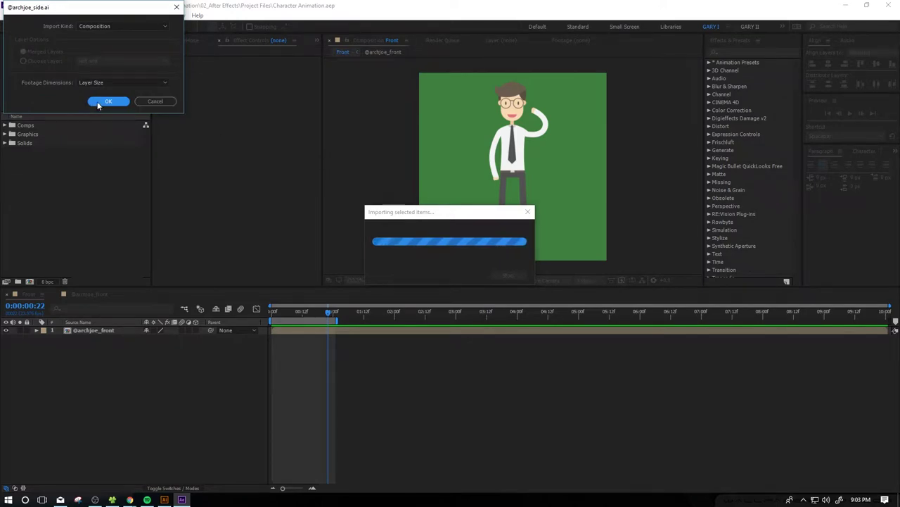
left_click(101, 103)
left_click(53, 137)
left_click(63, 139)
left_click(34, 128)
left_click(47, 131)
left_click(6, 130)
left_click(49, 148)
double_click(48, 148)
left_click(456, 460)
left_click(278, 319)
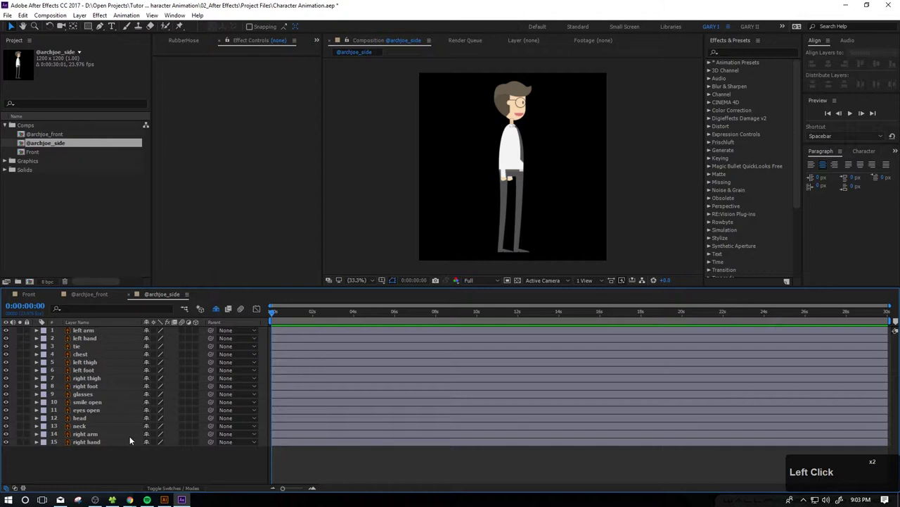
Select the left hand layer and, with Pan Behind (Y), zoom into the wrist to move its anchor point there
scroll("up", 3)
middle_click(516, 229)
left_click(499, 165)
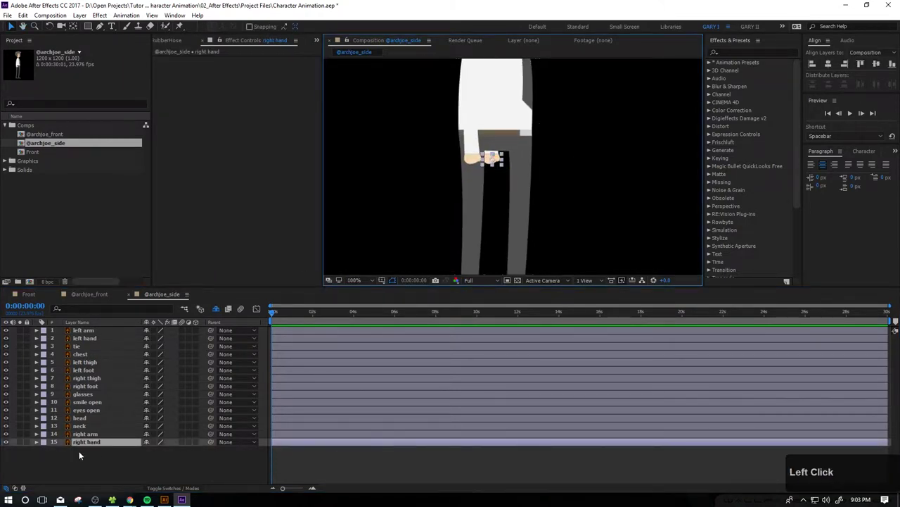
left_click(81, 452)
left_click(84, 439)
left_click(87, 447)
left_click(105, 468)
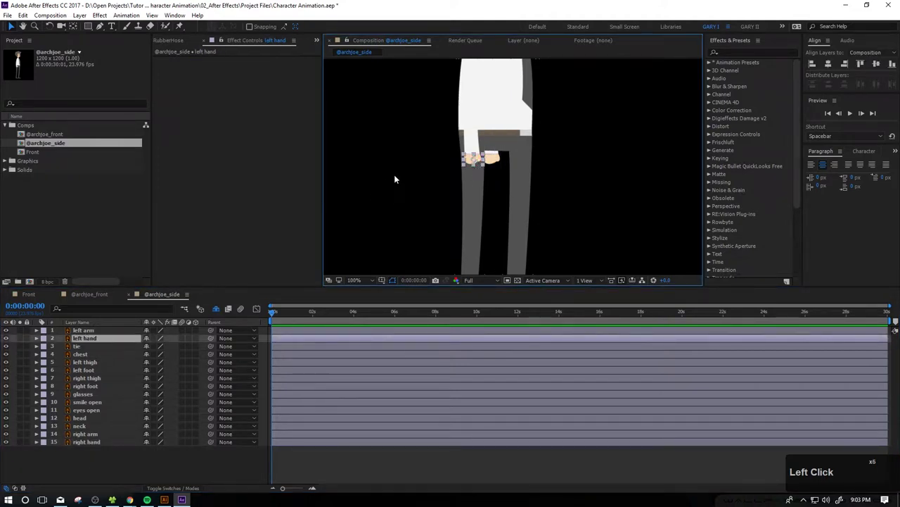
key("y")
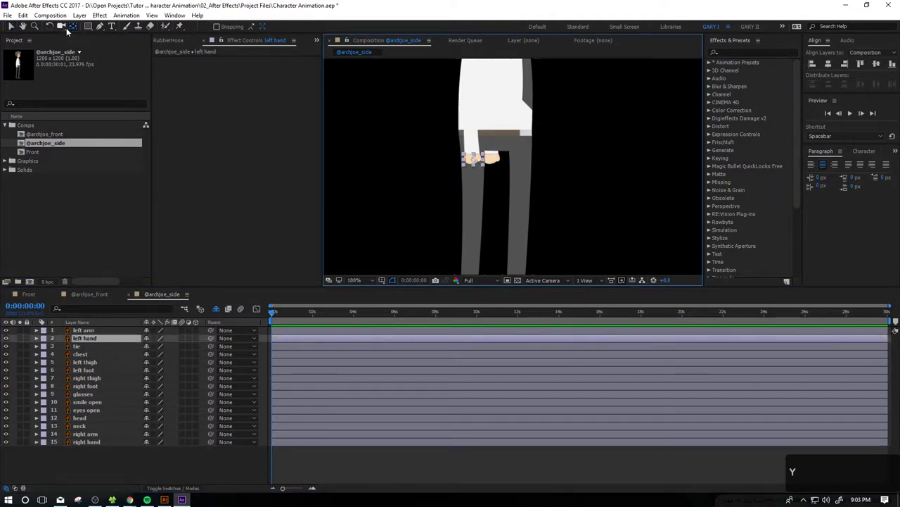
left_click(76, 28)
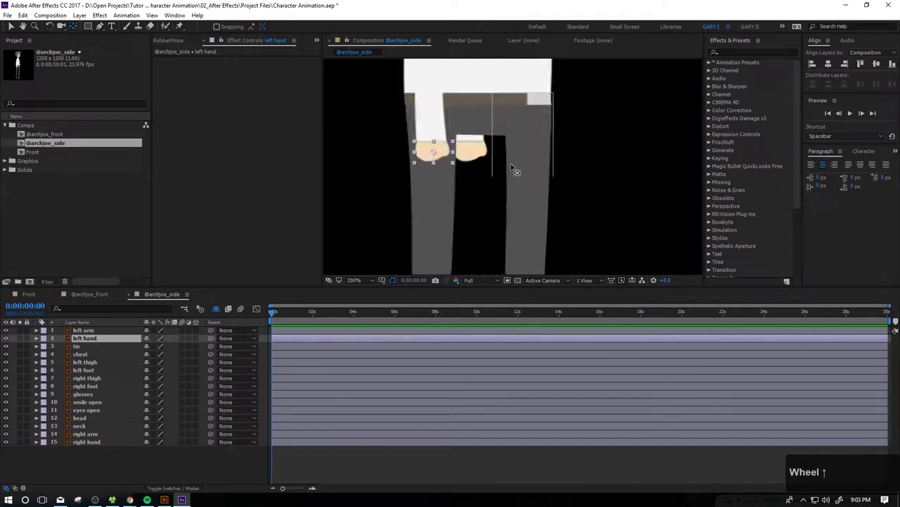
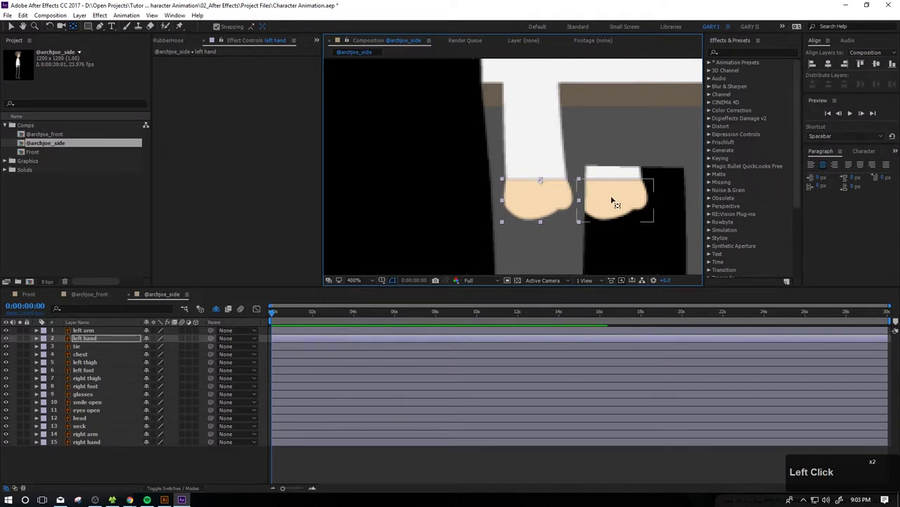
left_click(546, 190)
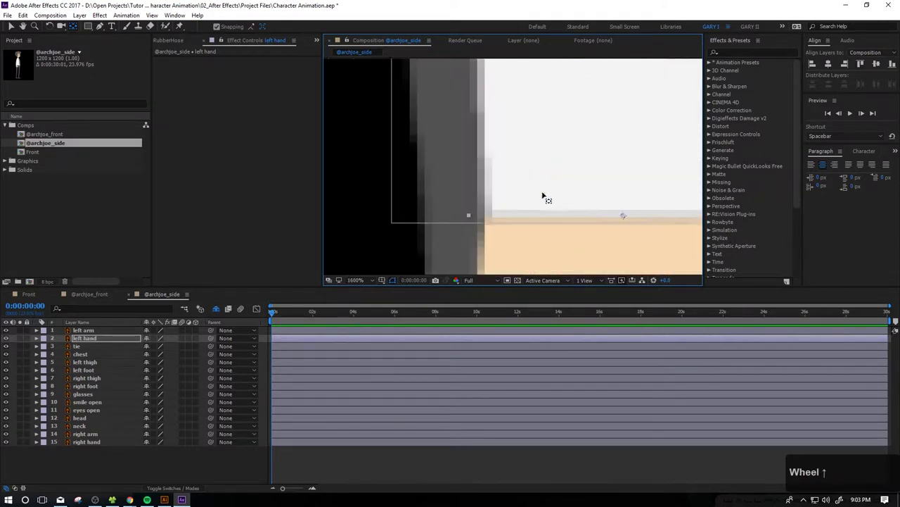
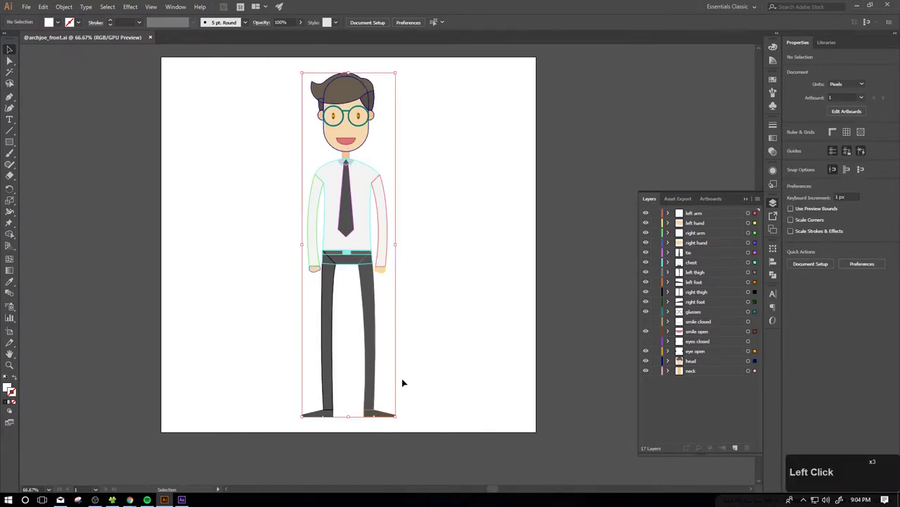
left_click(437, 299)
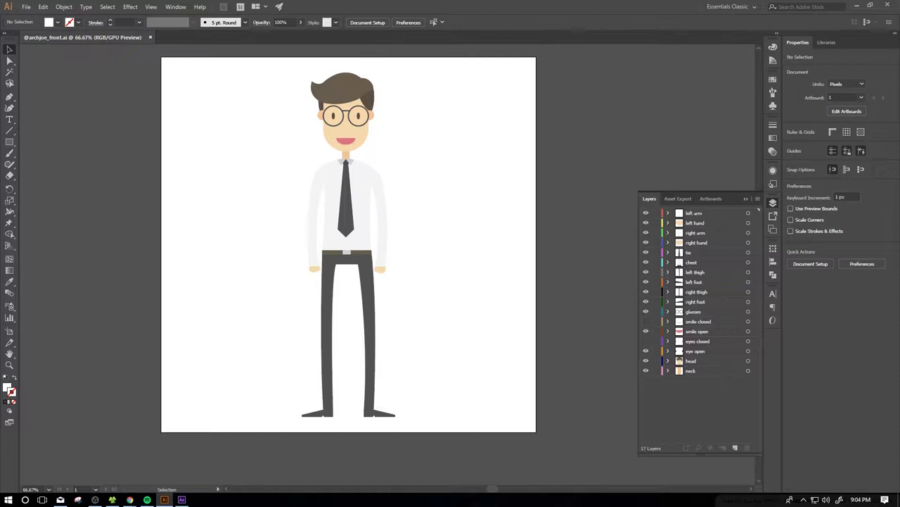
left_click(704, 389)
left_click(713, 377)
left_click(667, 369)
double_click(674, 367)
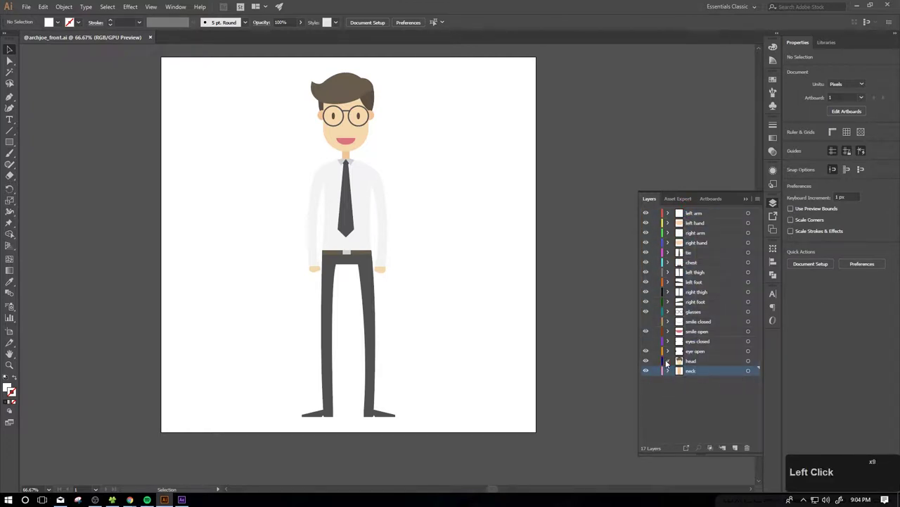
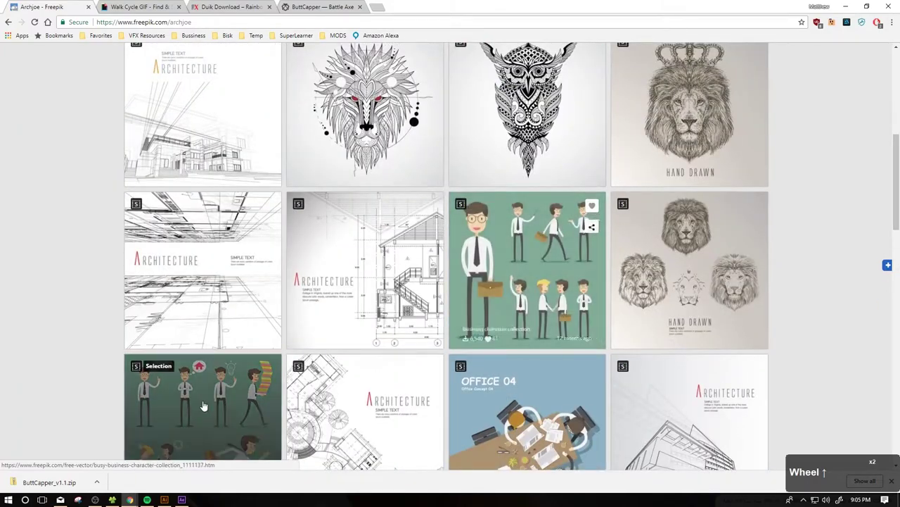
Scroll through the archjoe Freepik profile with its business character and architecture vector collections
scroll("up", 3)
scroll("down", 3)
scroll("down", 3)
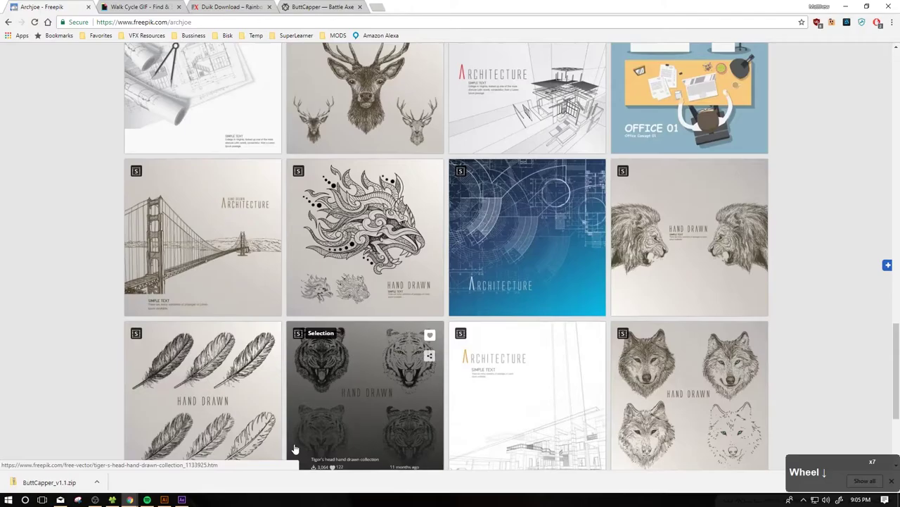
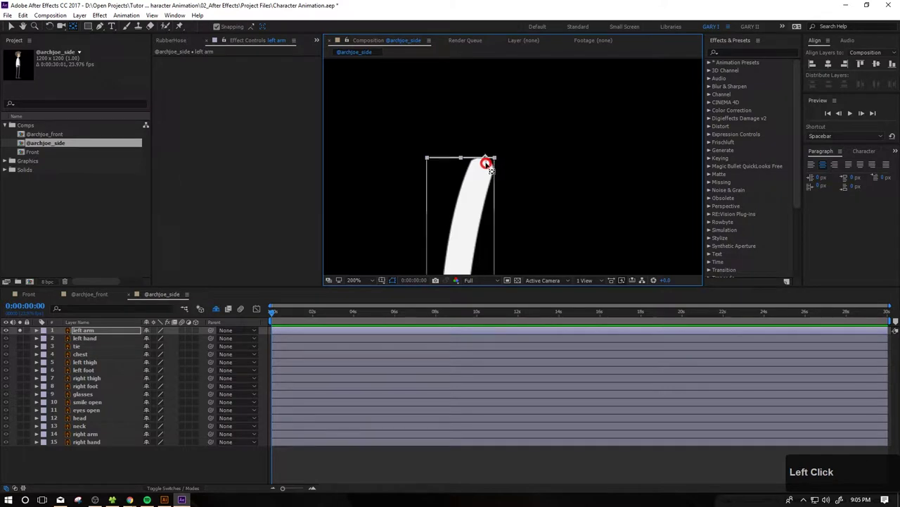
Place the left arm's anchor point at its shoulder end, then unsolo to show the full character again
left_click(225, 26)
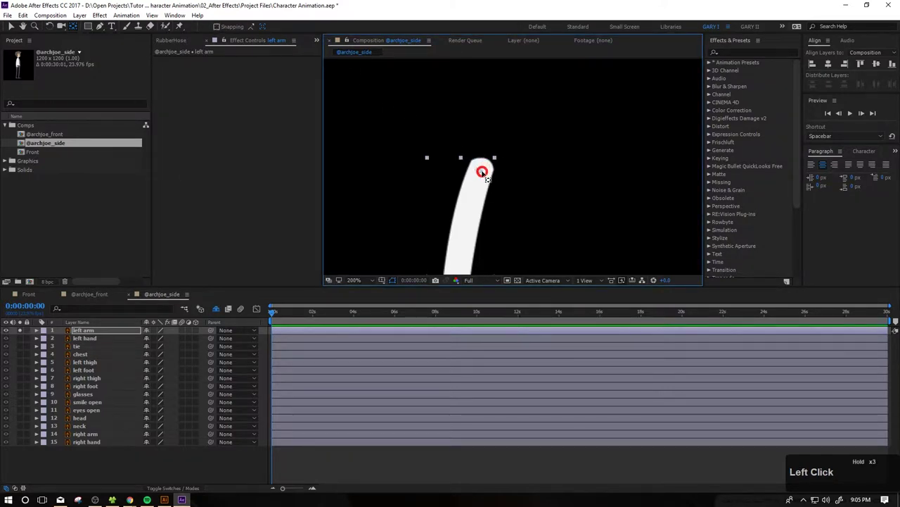
left_click(22, 332)
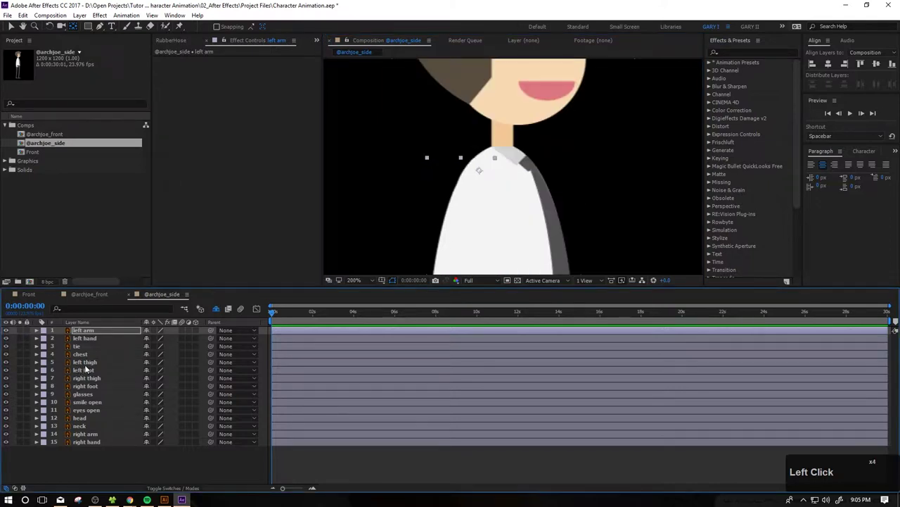
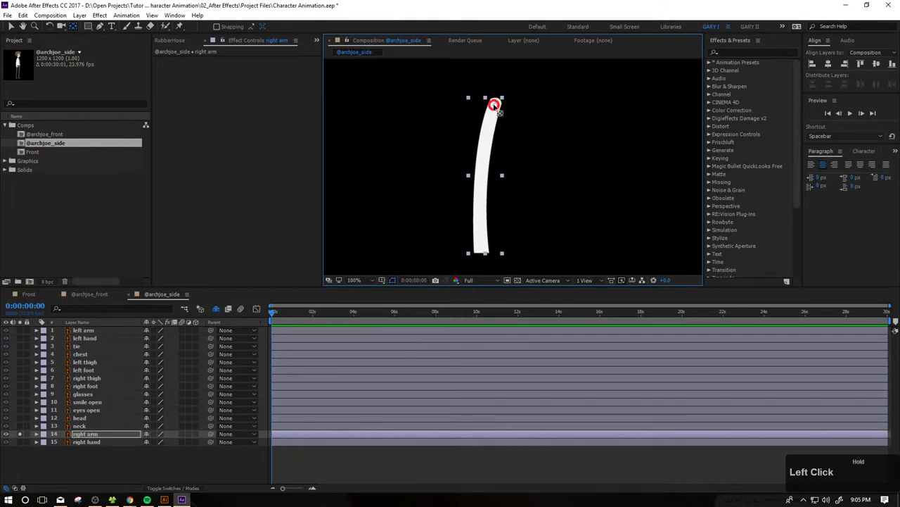
left_click(23, 439)
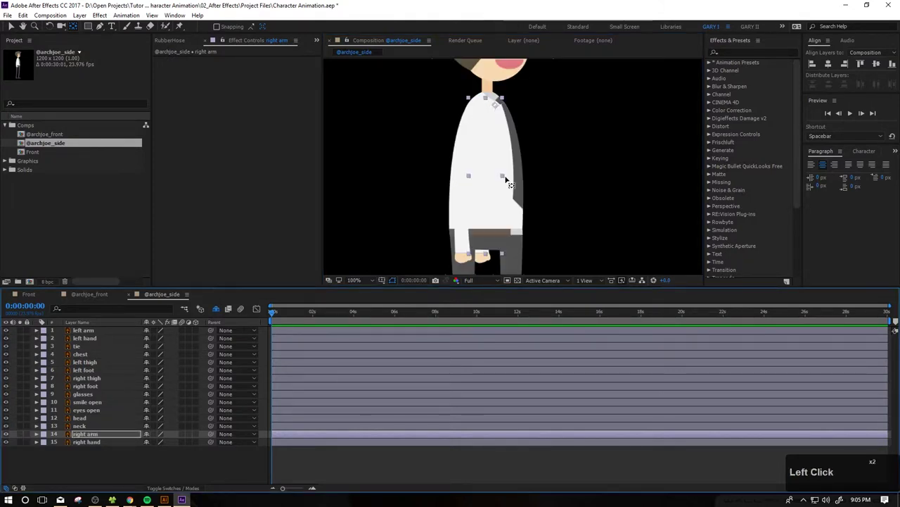
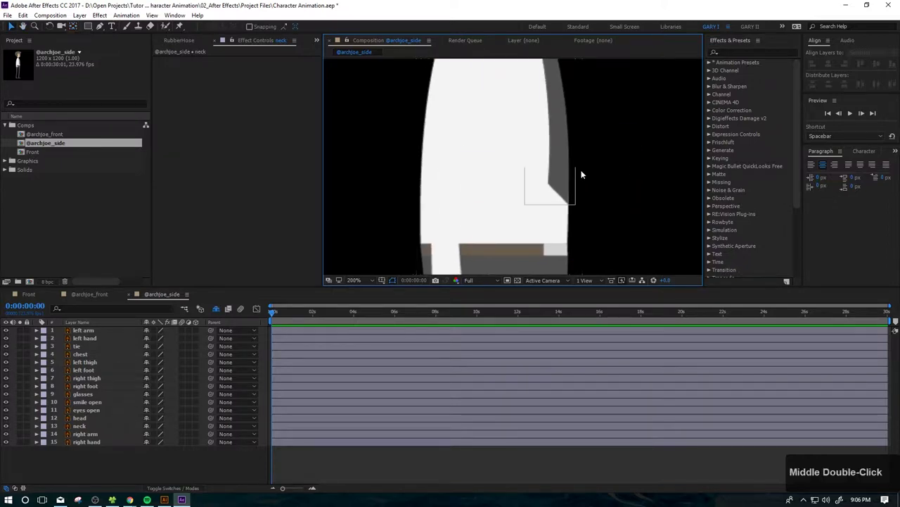
Parent the tie to the chest and the glasses, smile open and eyes open layers to the head
left_click(565, 161)
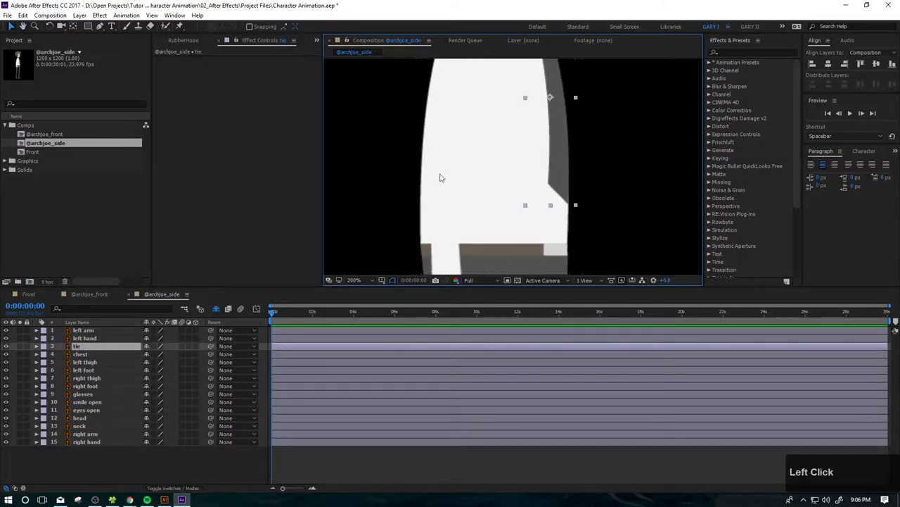
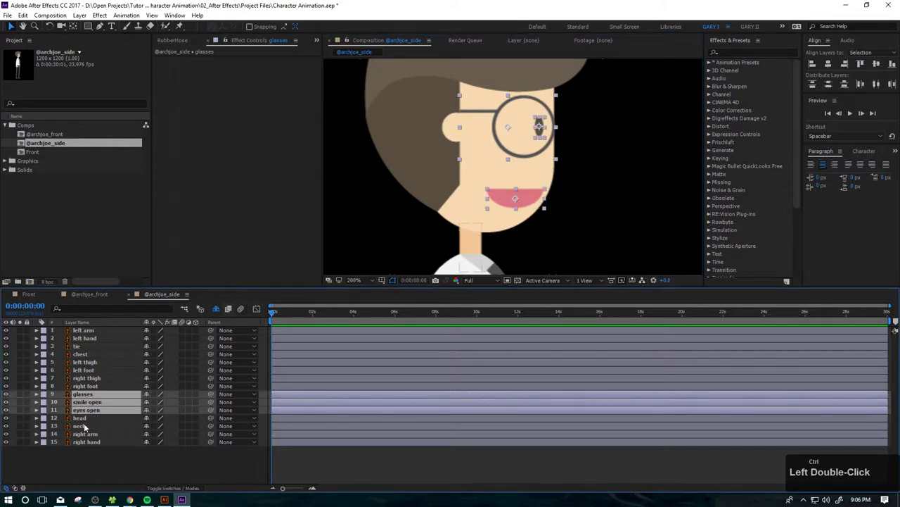
left_click(208, 415)
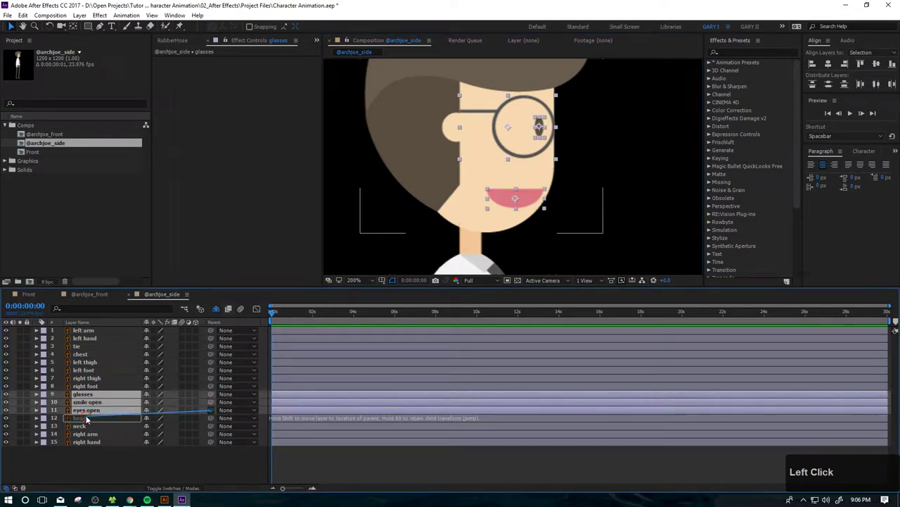
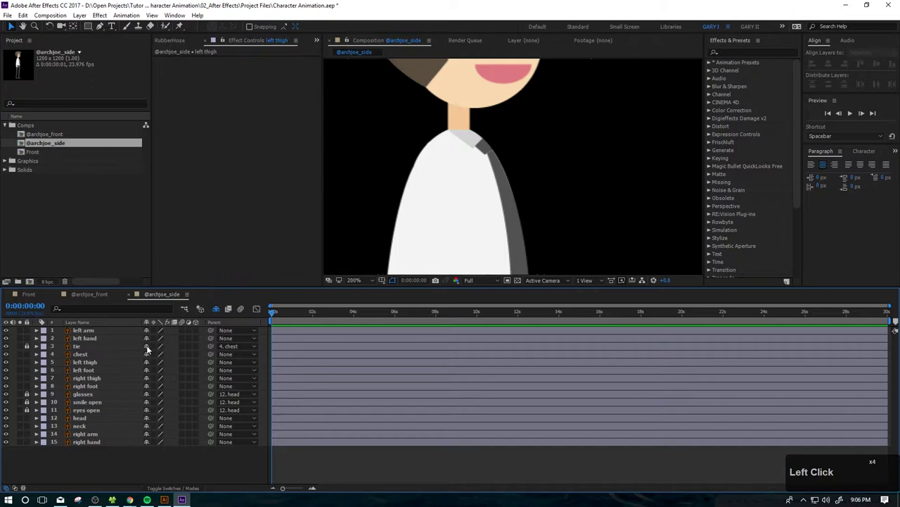
Flag the tie, glasses, smile open and eyes open layers as Shy
left_click(147, 346)
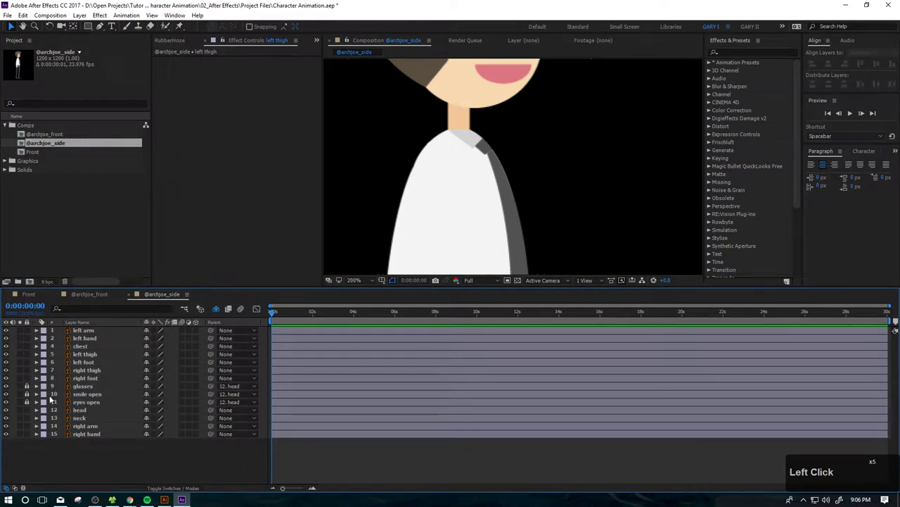
left_click(223, 305)
left_click(220, 312)
left_click(220, 312)
left_click(220, 311)
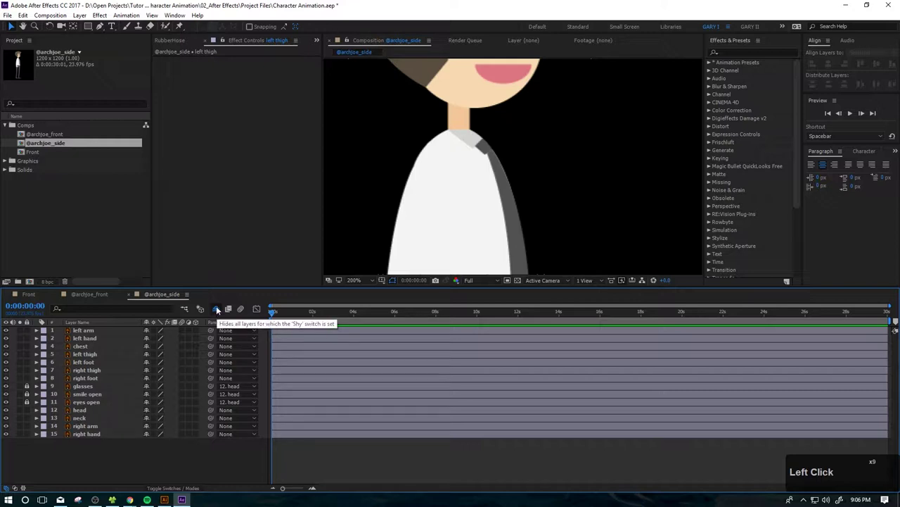
Hide all shy layers so only the eleven body-part layers remain listed
left_click(146, 388)
left_click(147, 388)
left_click(147, 389)
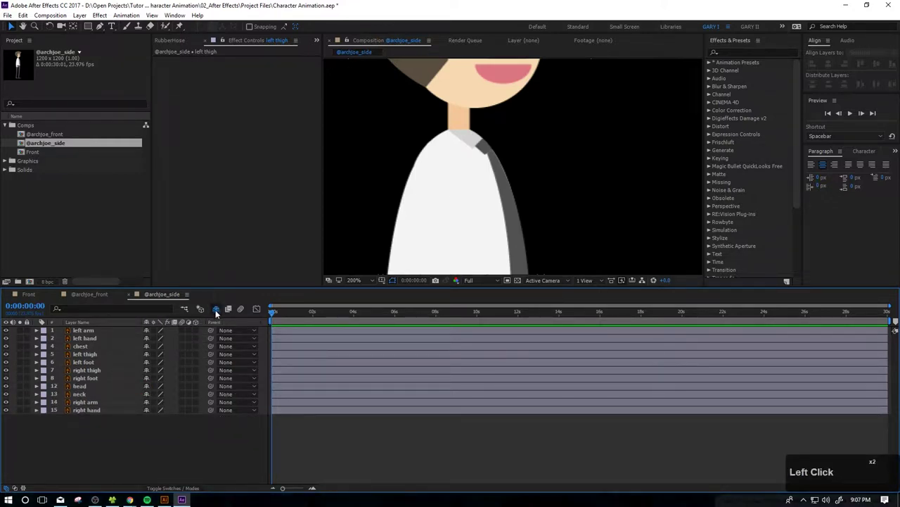
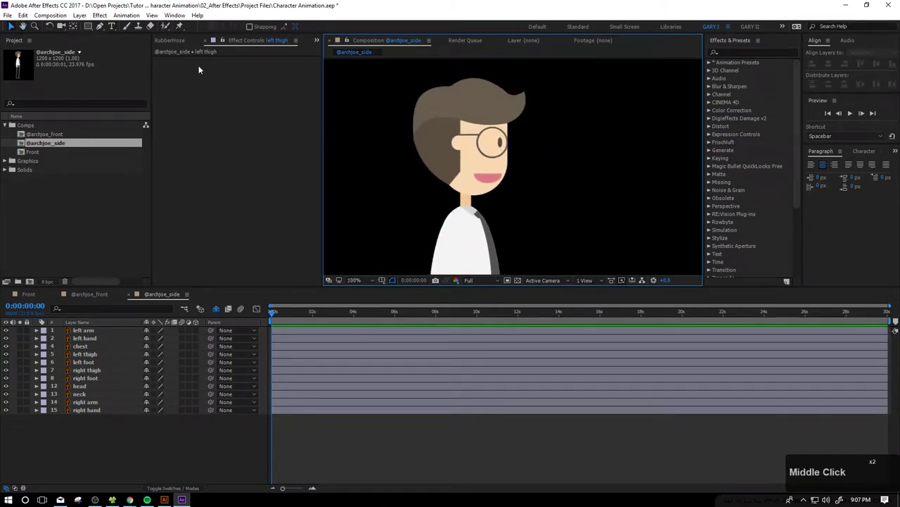
Bring up the RubberHose panel and launch the Duik.jsx rigging script from the Window menu
left_click(180, 42)
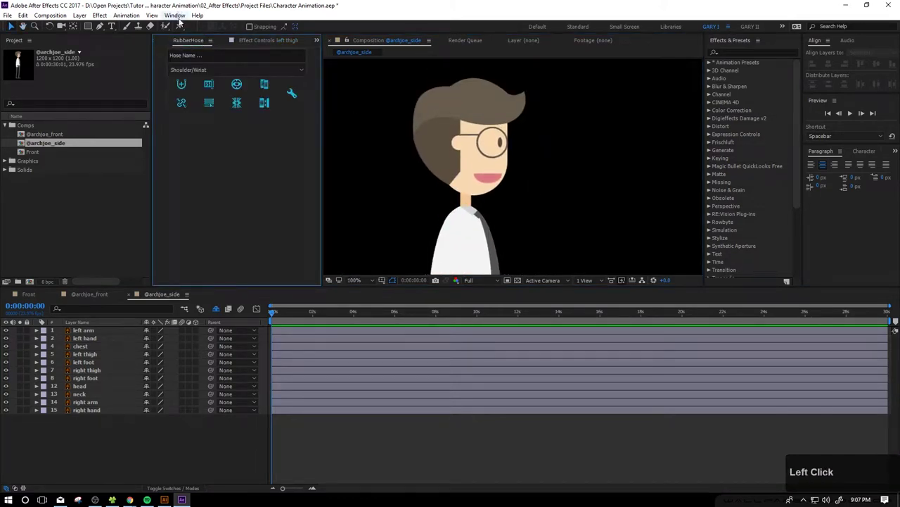
left_click(180, 20)
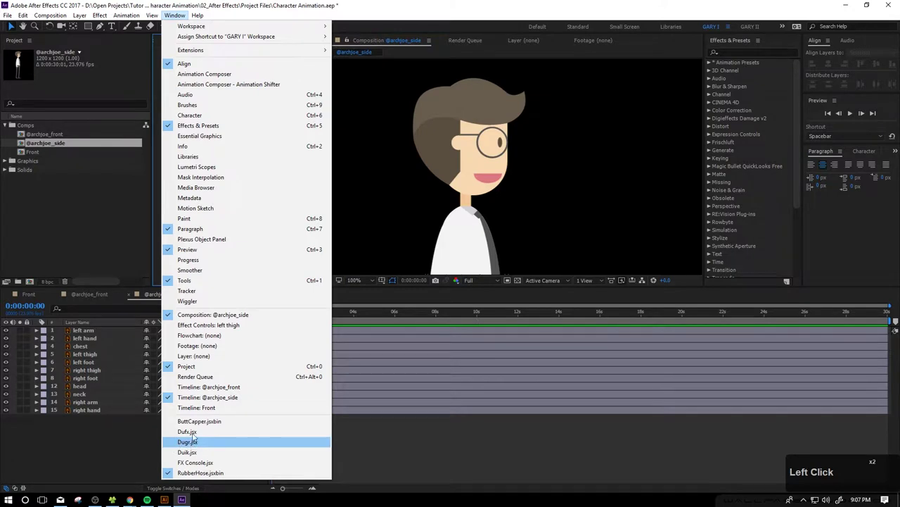
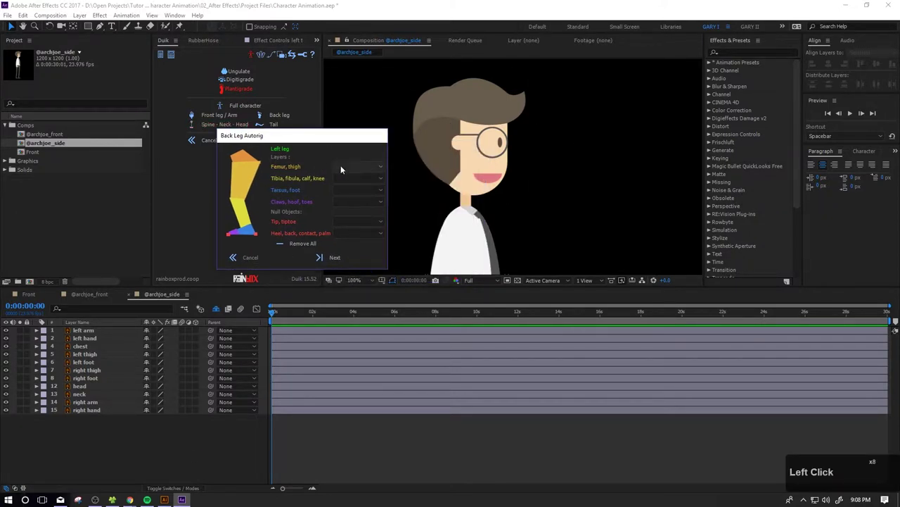
Assign left thigh and left foot, then right thigh and right foot, in the Duik leg autorig steps
left_click(373, 168)
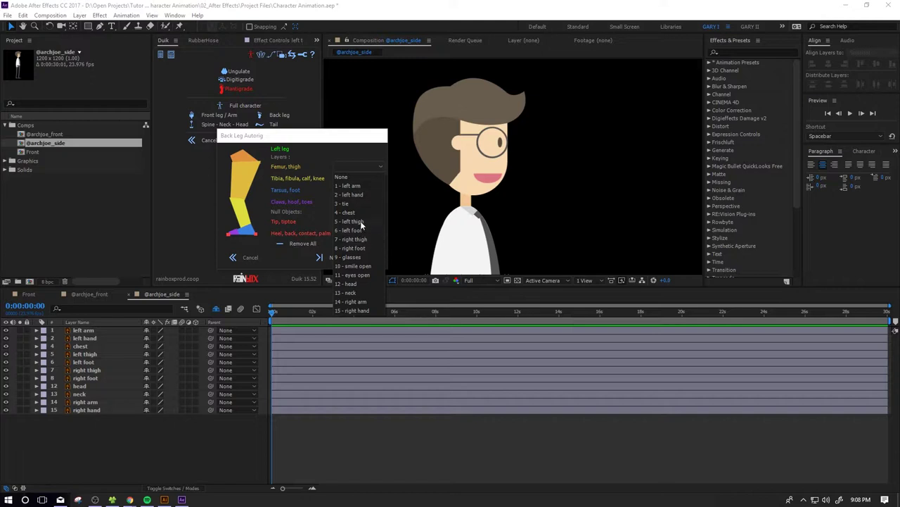
left_click(364, 228)
left_click(351, 191)
left_click(355, 252)
left_click(334, 257)
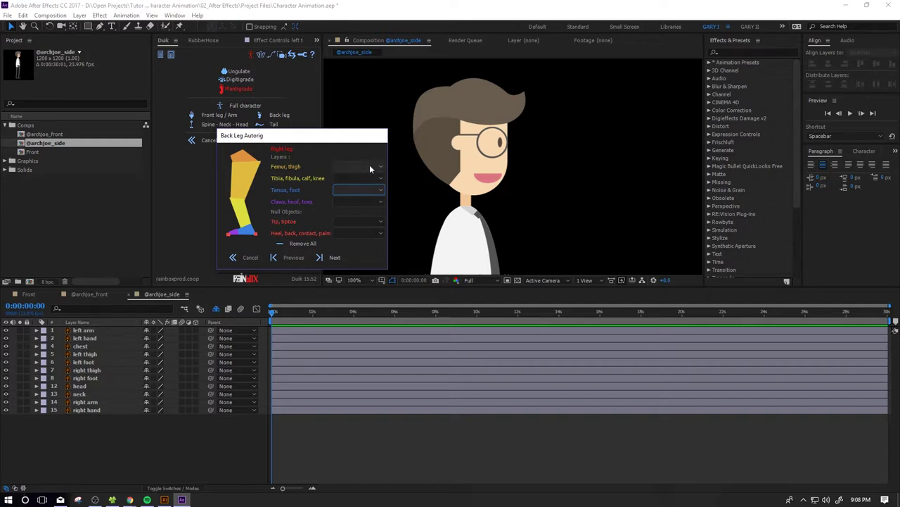
left_click(372, 168)
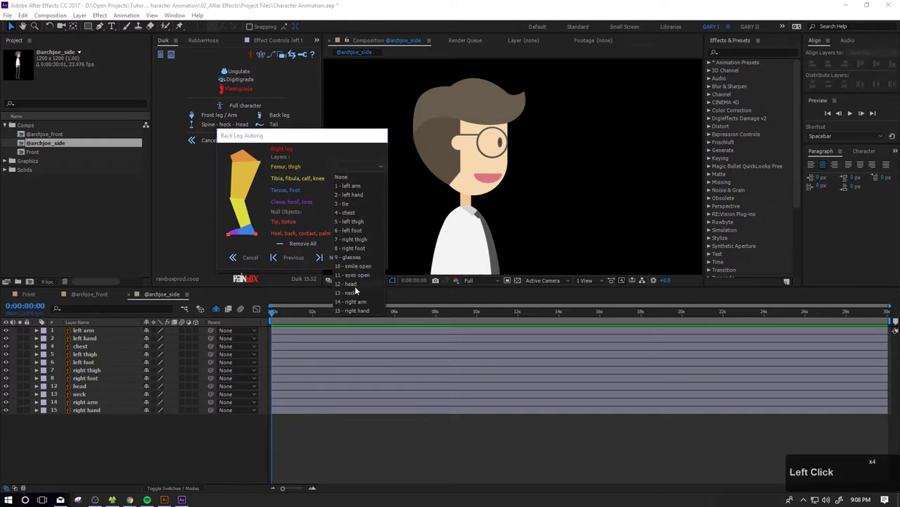
left_click(364, 244)
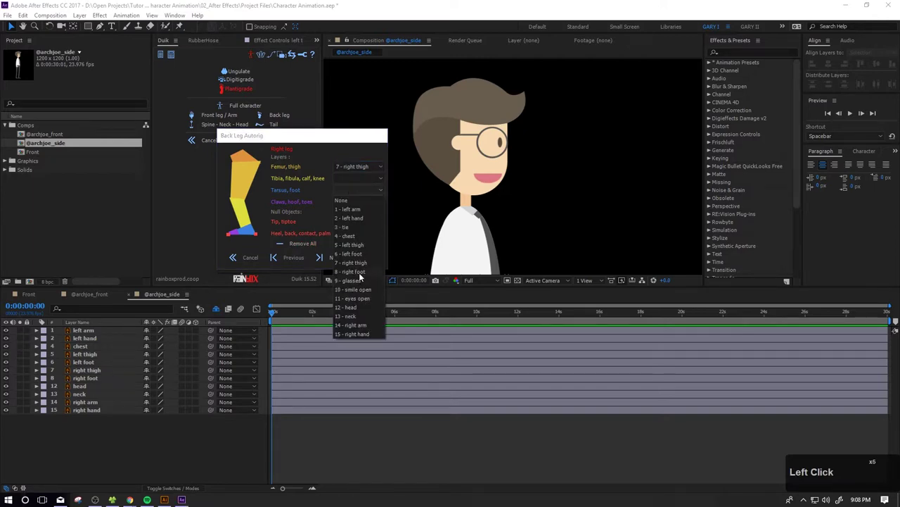
left_click(362, 276)
left_click(337, 261)
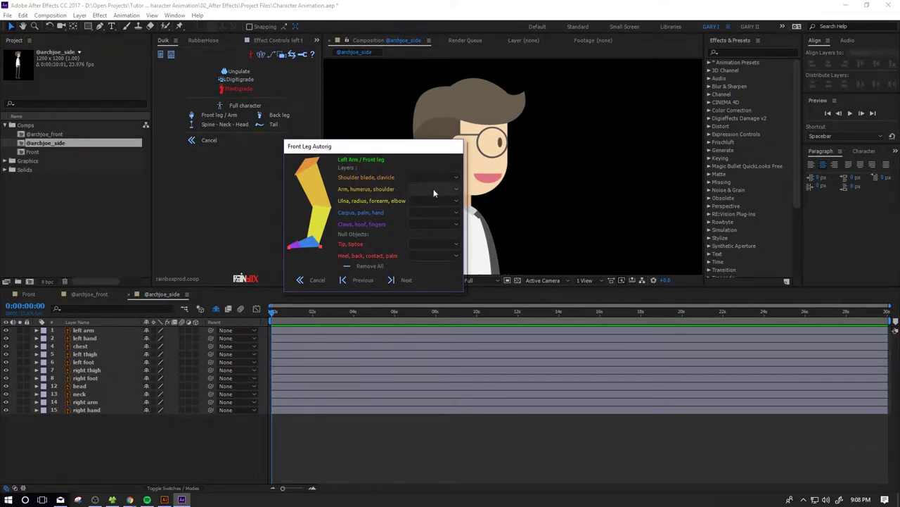
Assign left/right arm as humerus and left/right hand as palm, then continue past the spine to the tail step
left_click(437, 191)
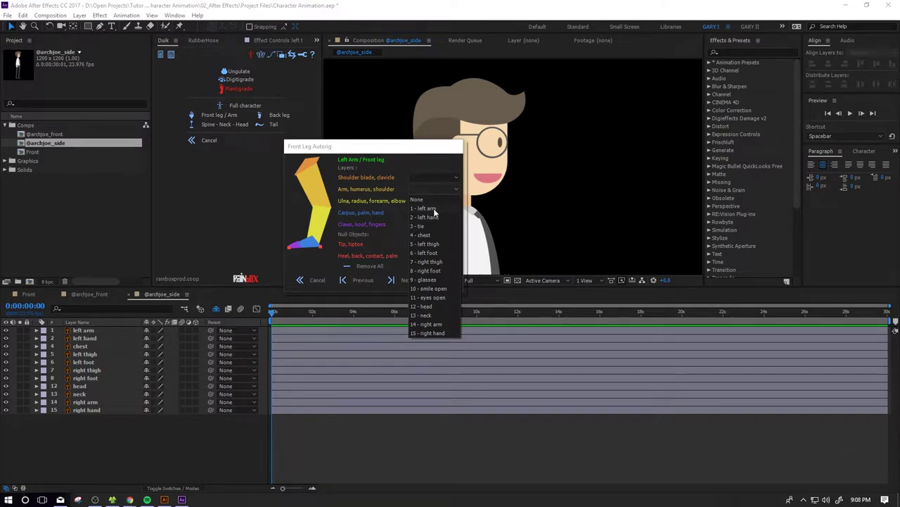
left_click(435, 211)
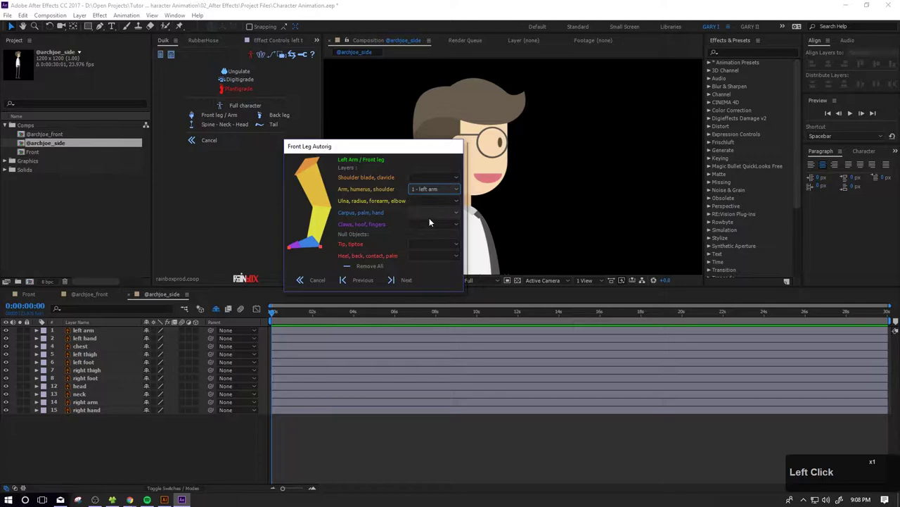
left_click(433, 242)
left_click(408, 285)
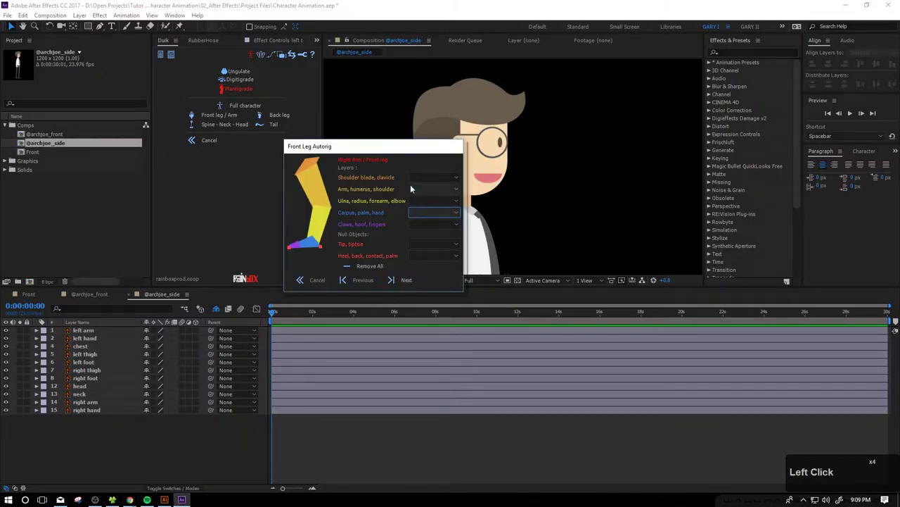
left_click(425, 189)
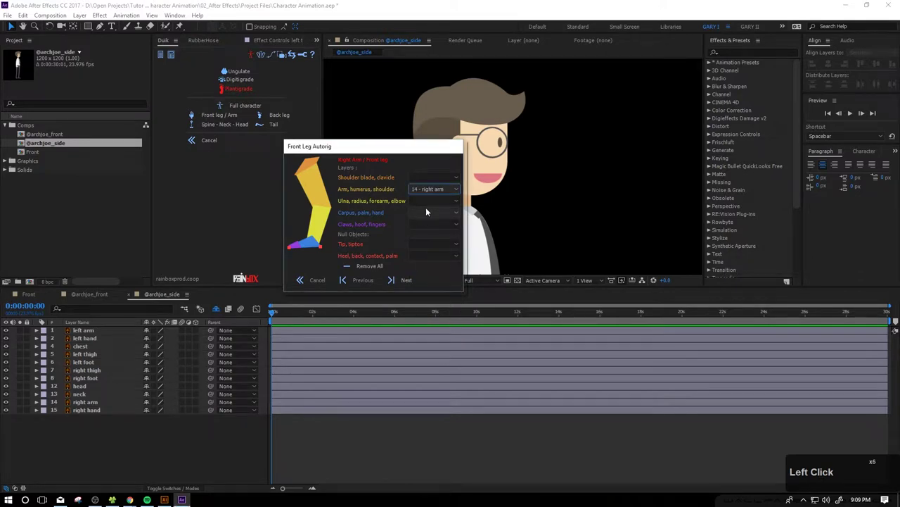
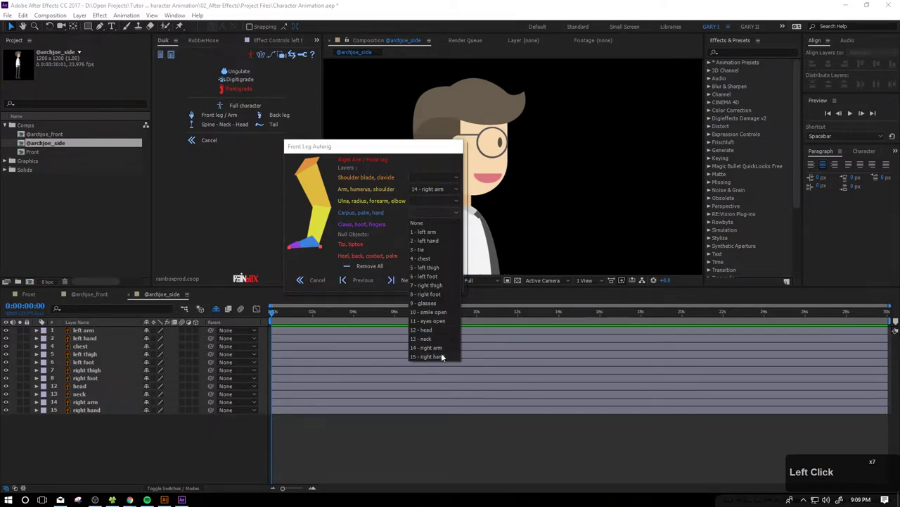
left_click(404, 284)
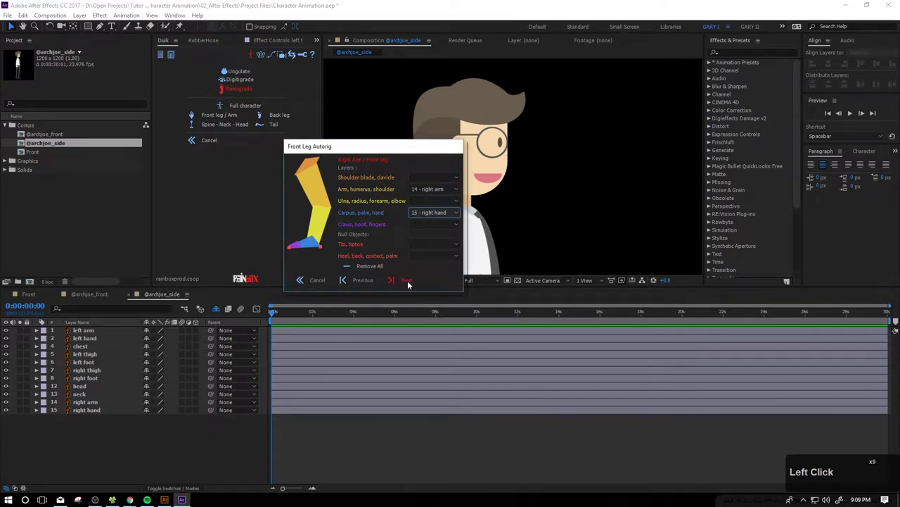
left_click(410, 285)
left_click(472, 187)
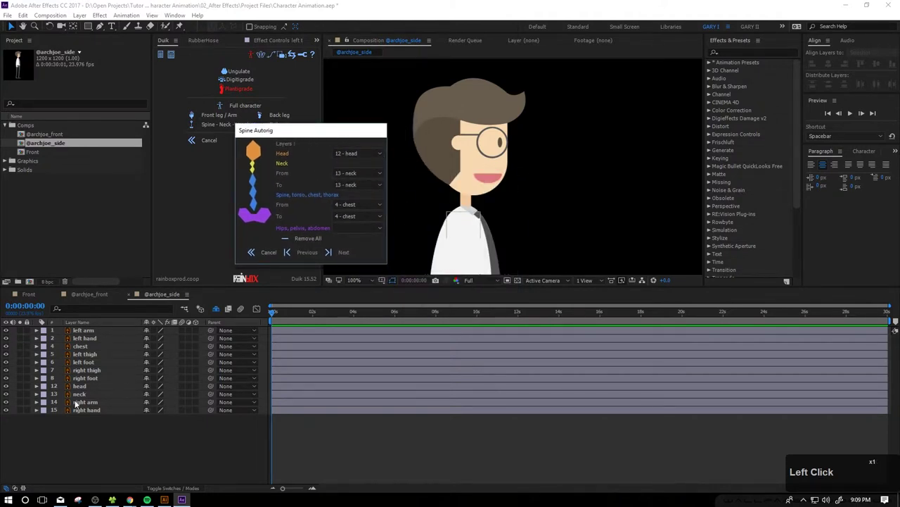
left_click(345, 253)
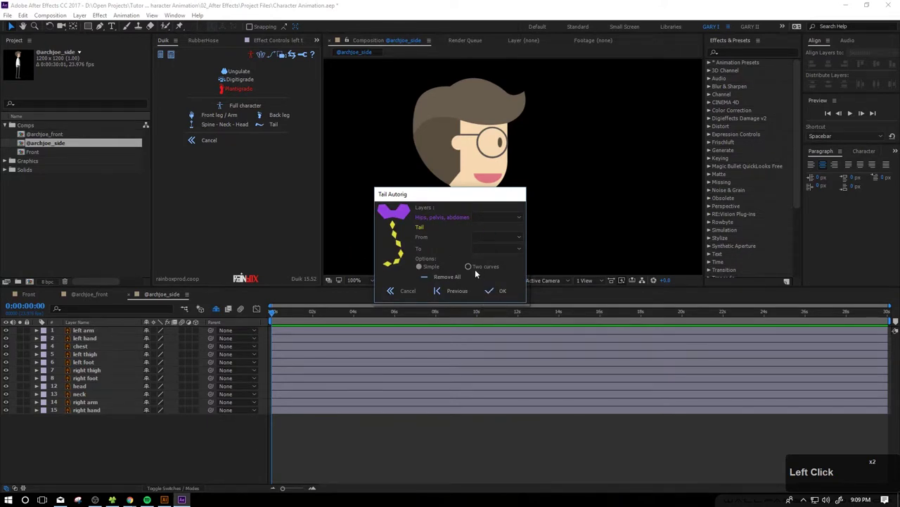
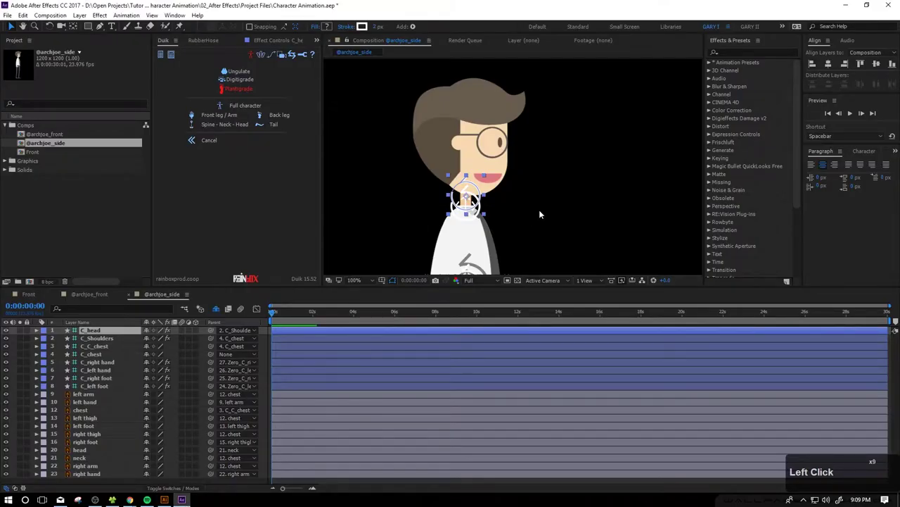
Select the C_left hand controller and scrub its Position values to test the arm bend
left_click(595, 190)
scroll("down", 3)
middle_click(527, 223)
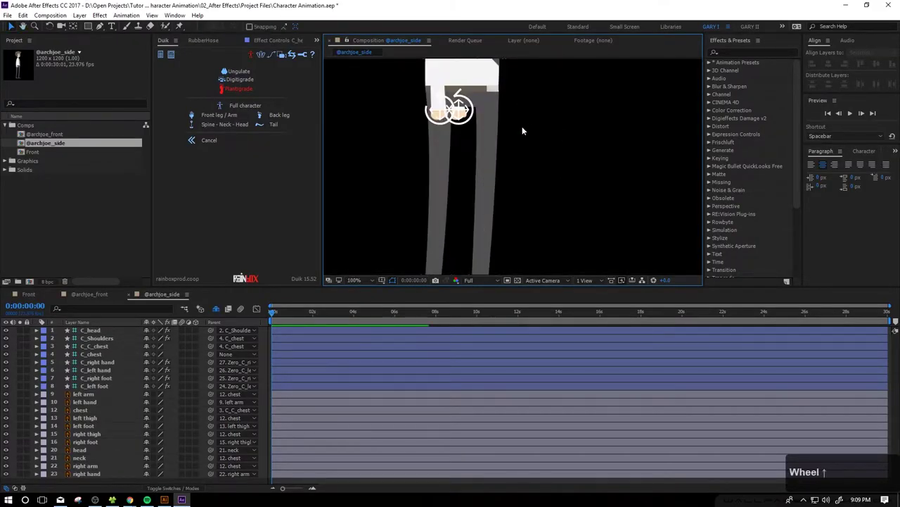
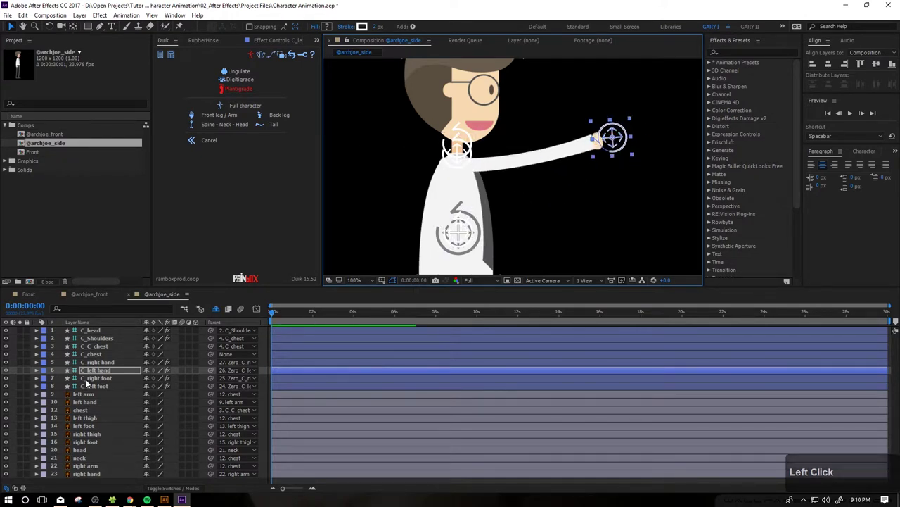
left_click(103, 374)
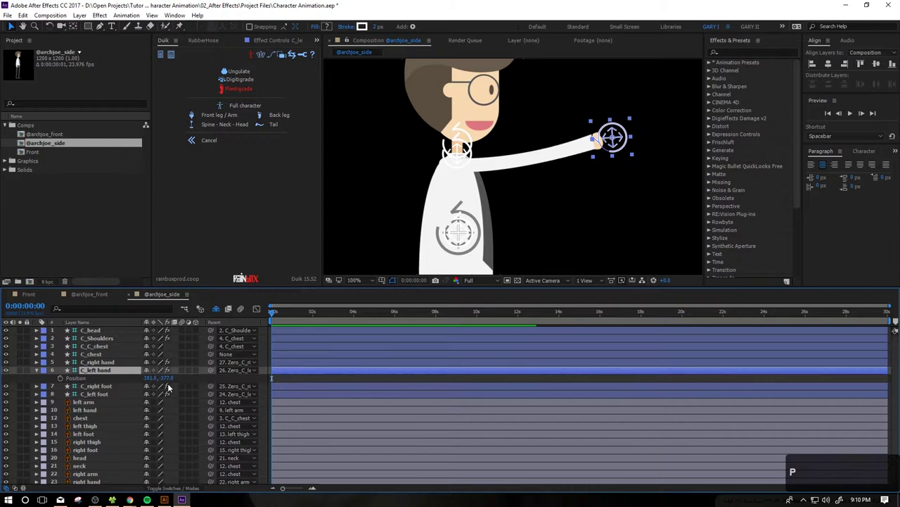
left_click(612, 146)
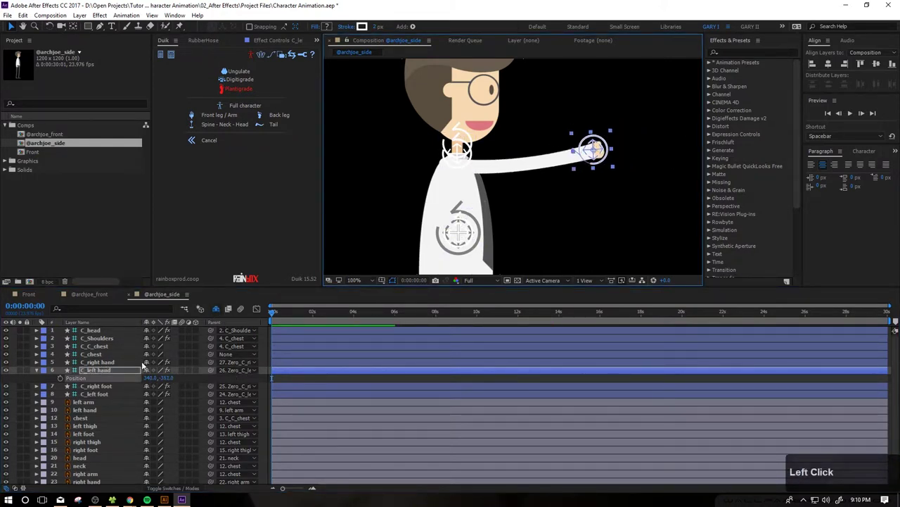
left_click(225, 305)
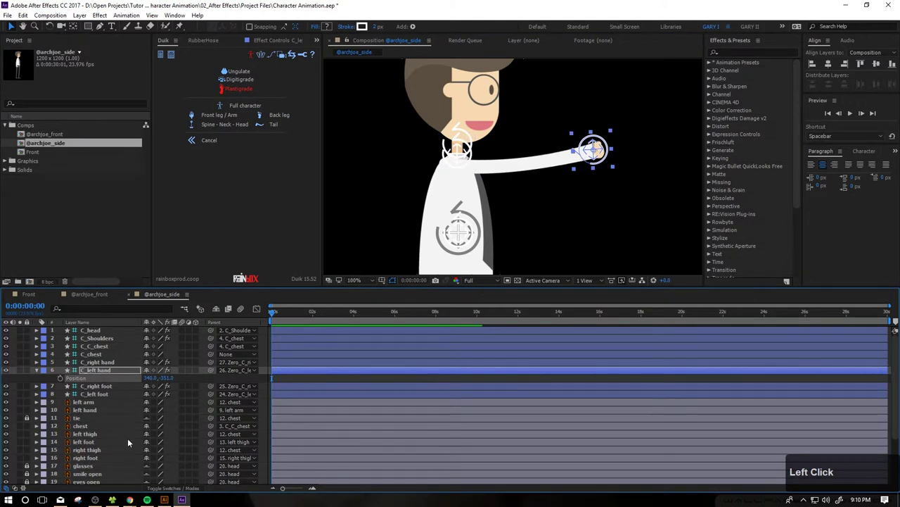
scroll("down", 3)
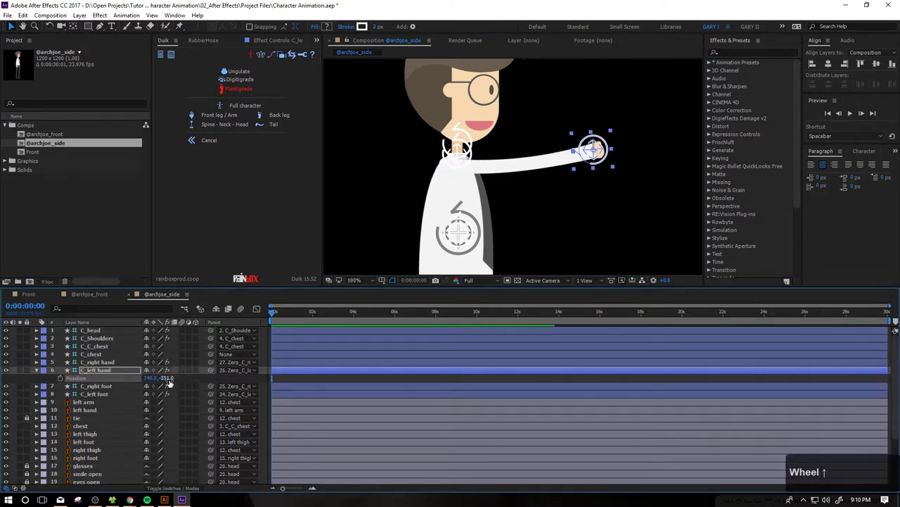
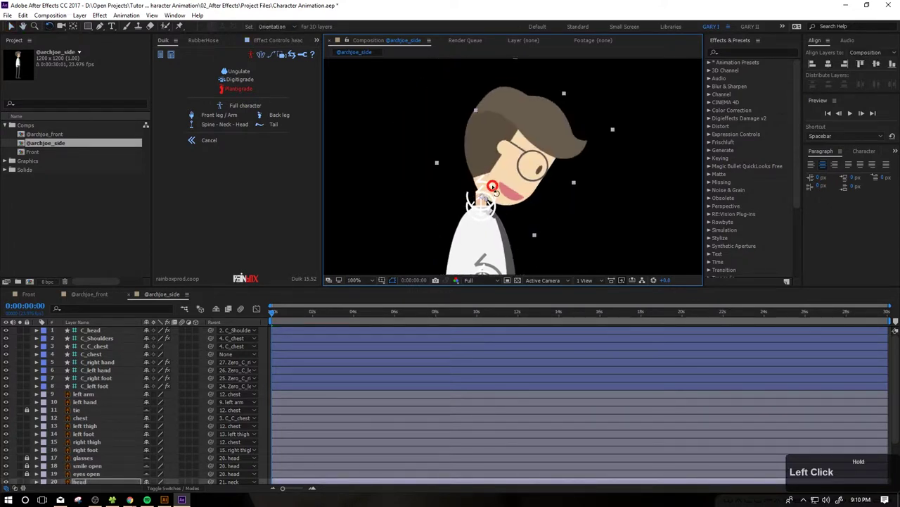
key("ctrl+z")
scroll("down", 3)
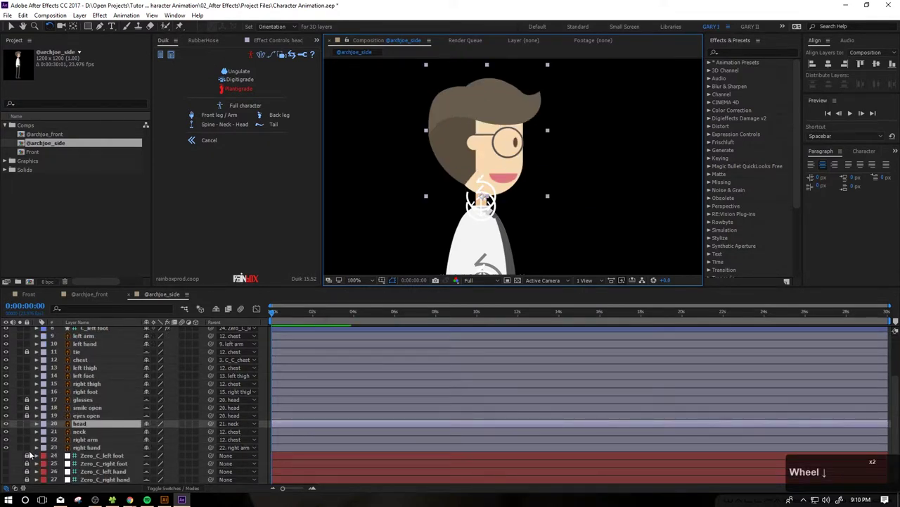
left_click(28, 447)
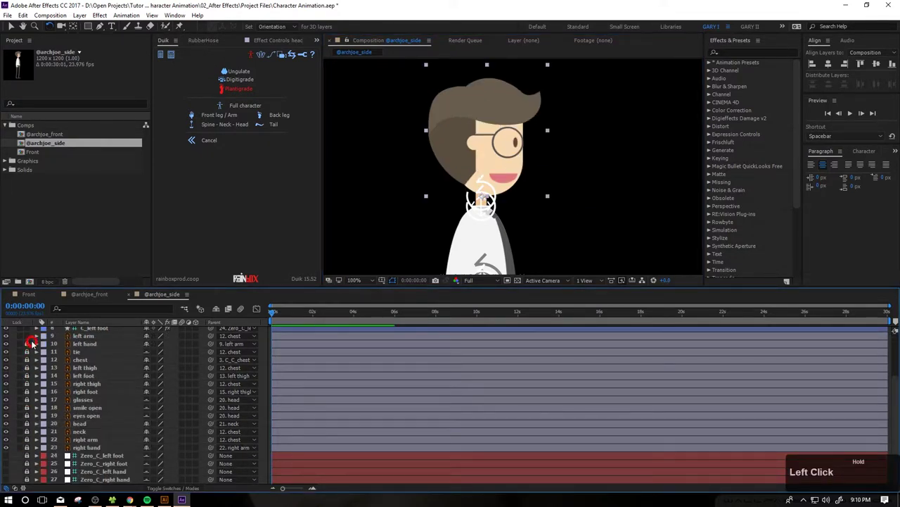
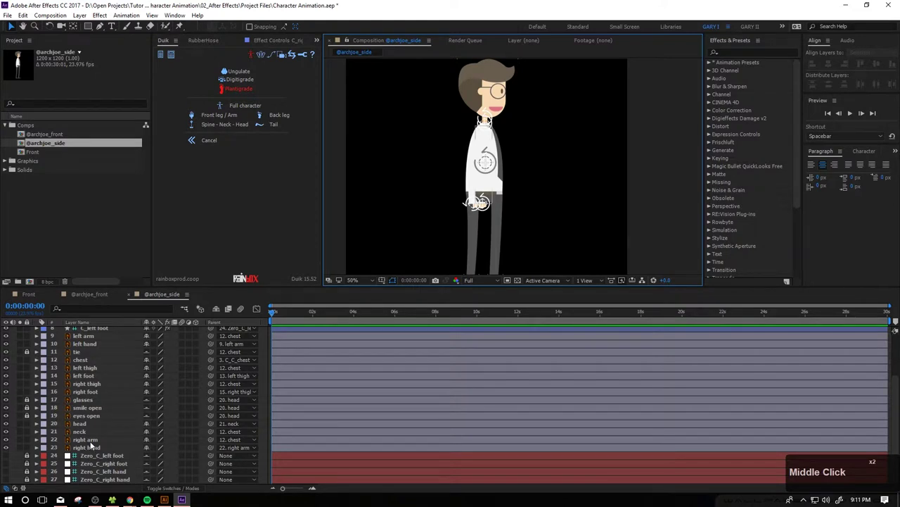
Select the right arm, left arm, left thigh and right thigh layers together for deletion
left_click(91, 444)
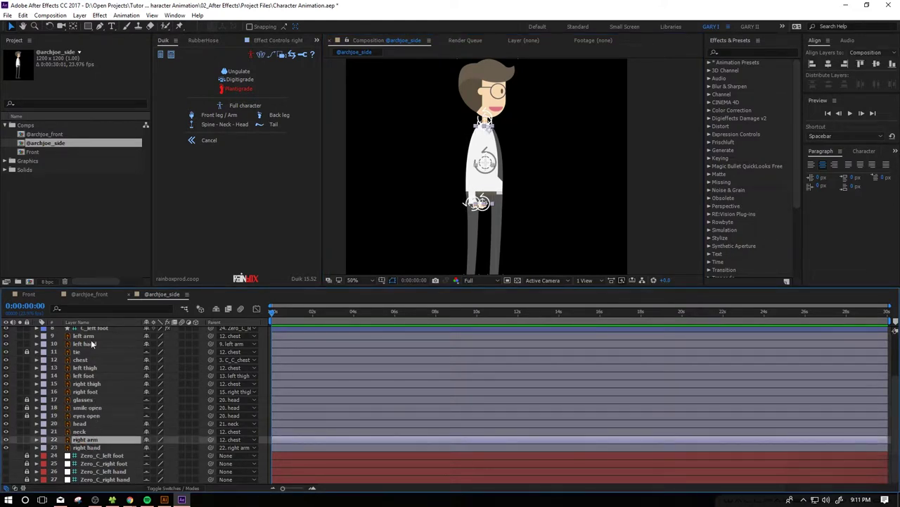
left_click(89, 336)
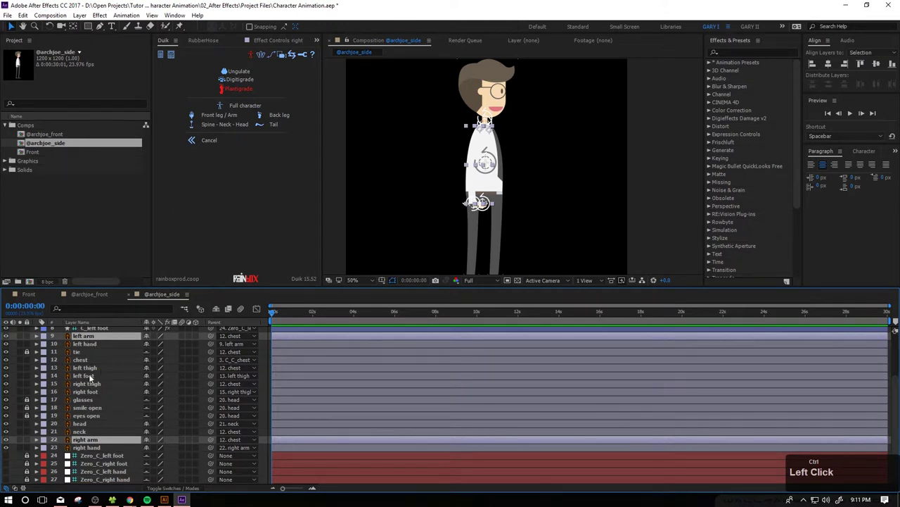
double_click(92, 373)
left_click(92, 387)
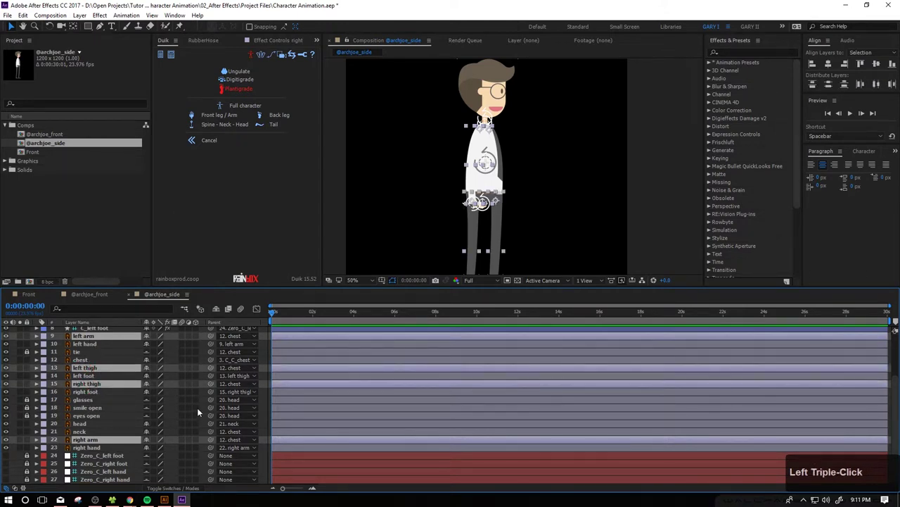
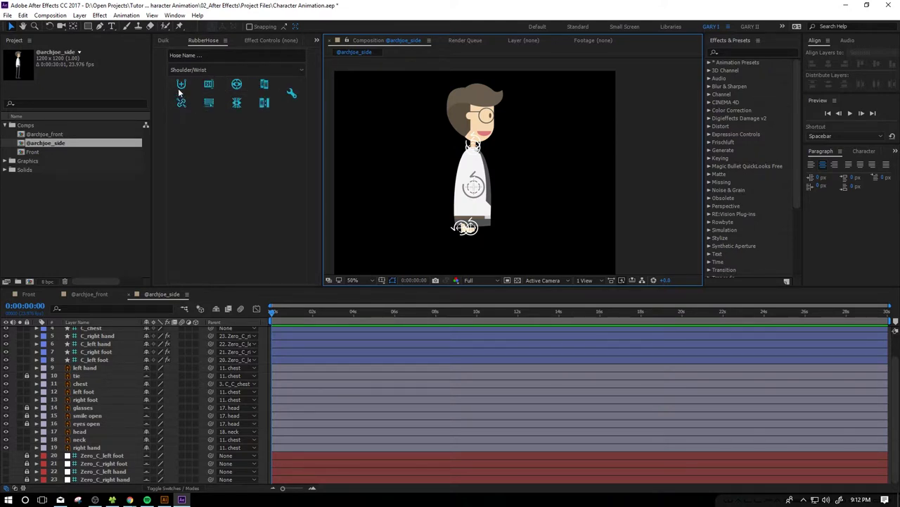
Build a new RubberHose limb named 'left arm' with Shoulder/Wrist controllers
left_click(203, 56)
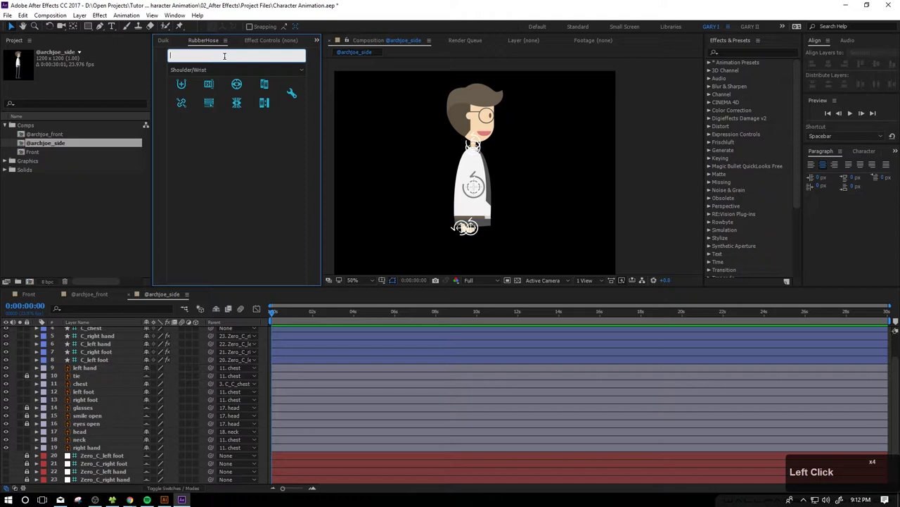
type("left")
key("space")
type("arm")
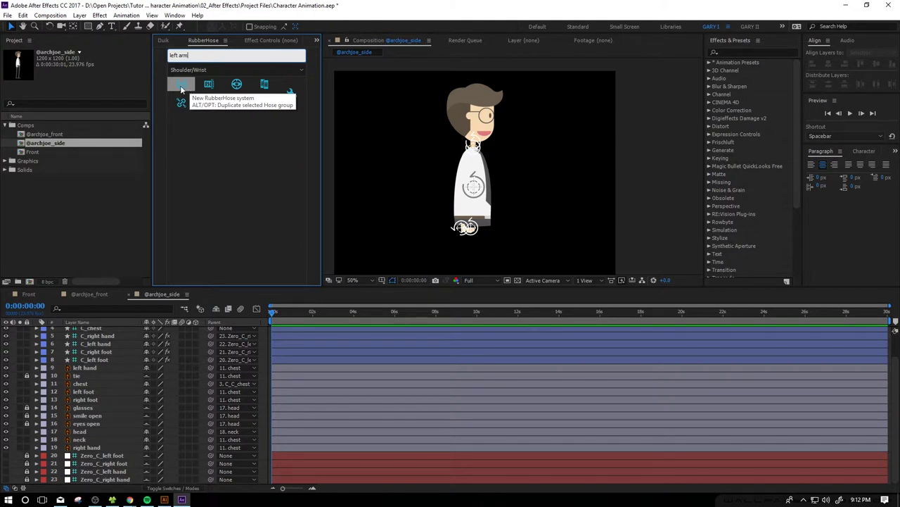
left_click(197, 75)
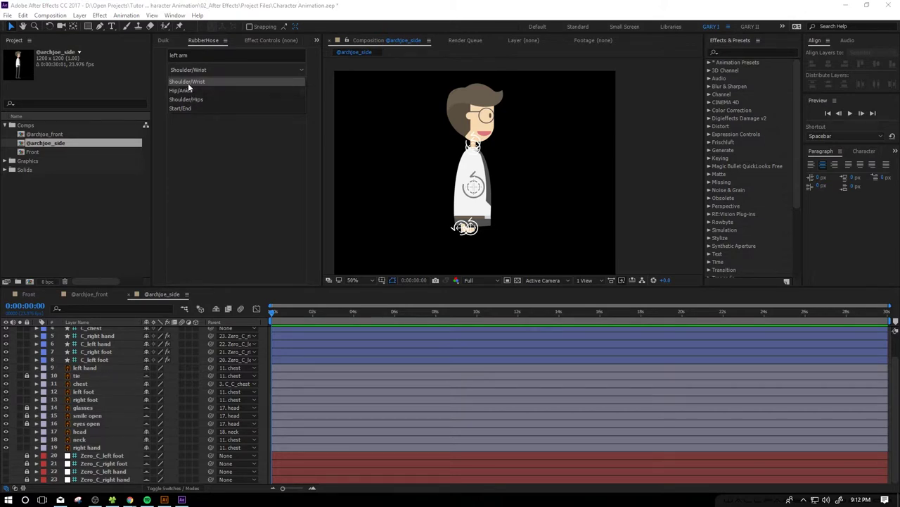
left_click(193, 84)
left_click(181, 83)
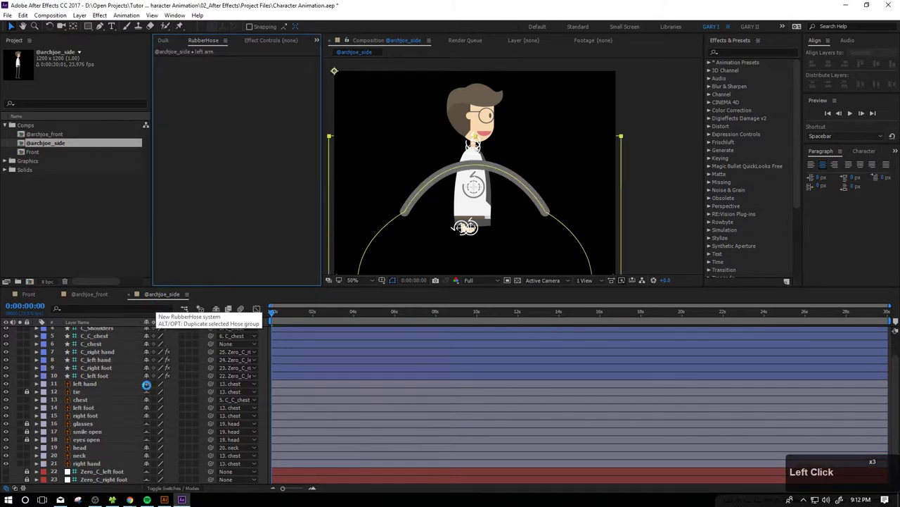
Zoom and pan the composition viewer to frame the new hose, undoing a stray change
left_click(662, 196)
scroll("up", 3)
middle_click(488, 232)
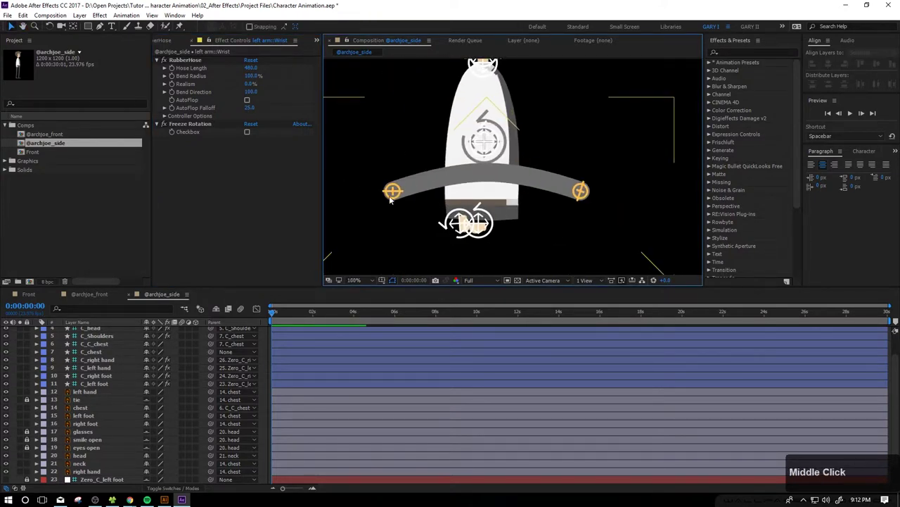
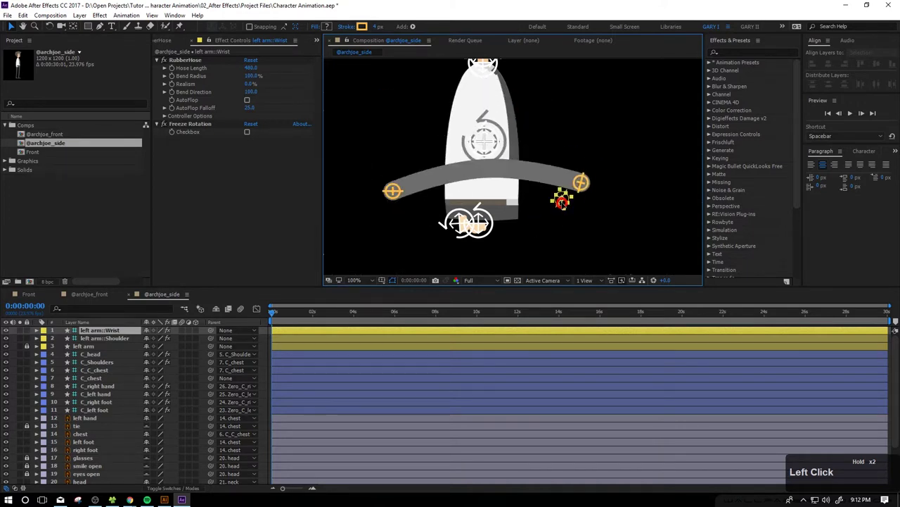
key("ctrl+z")
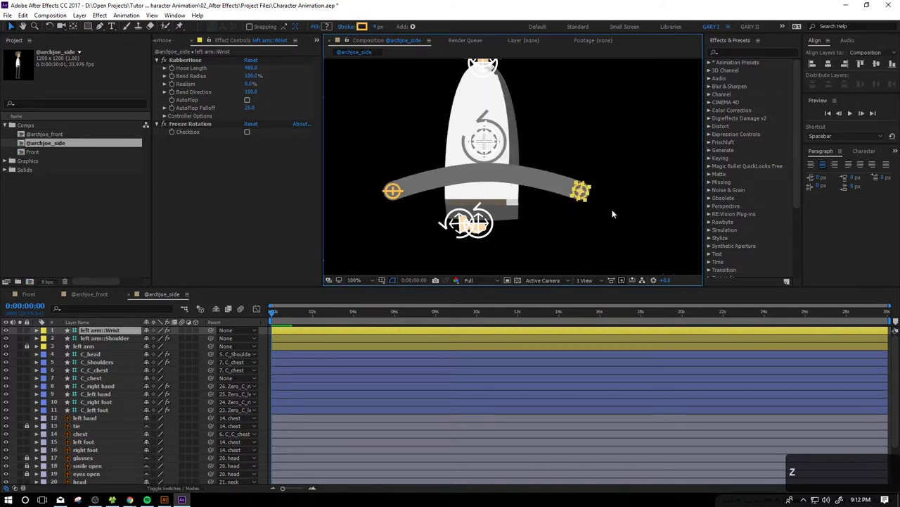
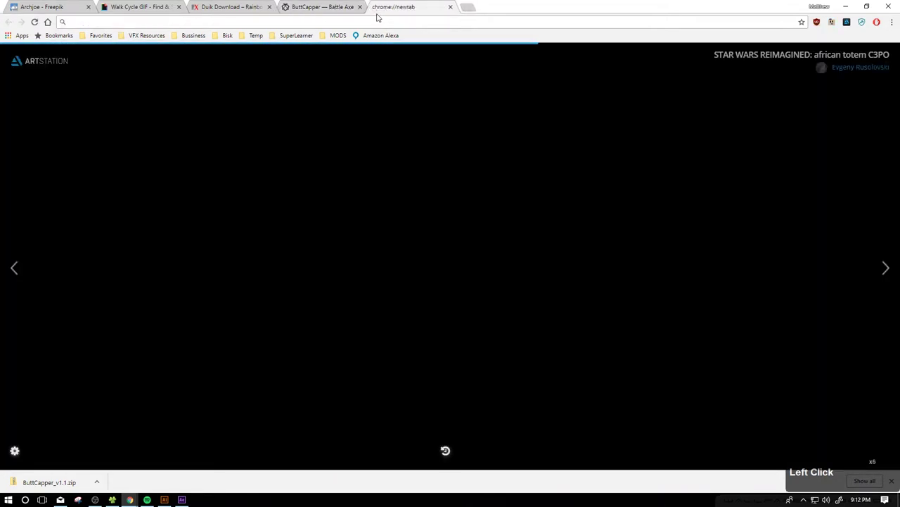
type("ruber")
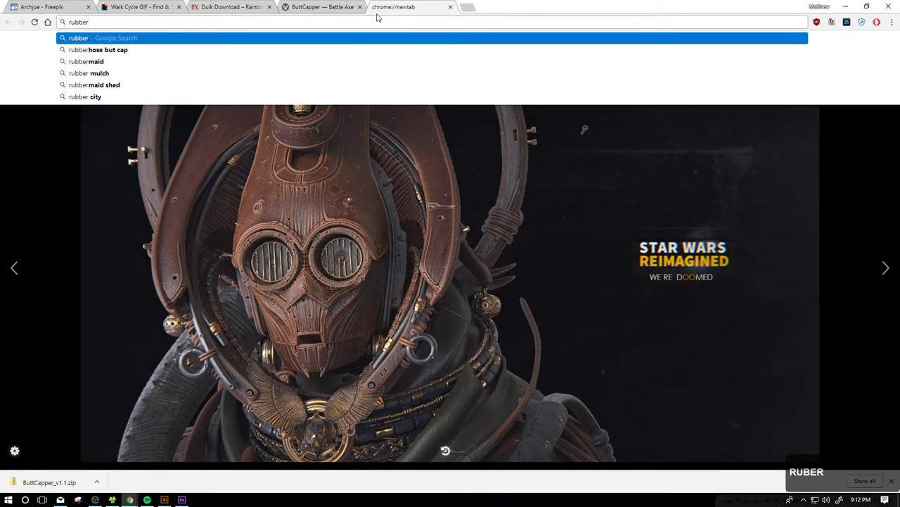
key("Down")
key("BackSpace")
key("BackSpace")
key("BackSpace")
key("BackSpace")
key("BackSpace")
key("BackSpace")
key("Return")
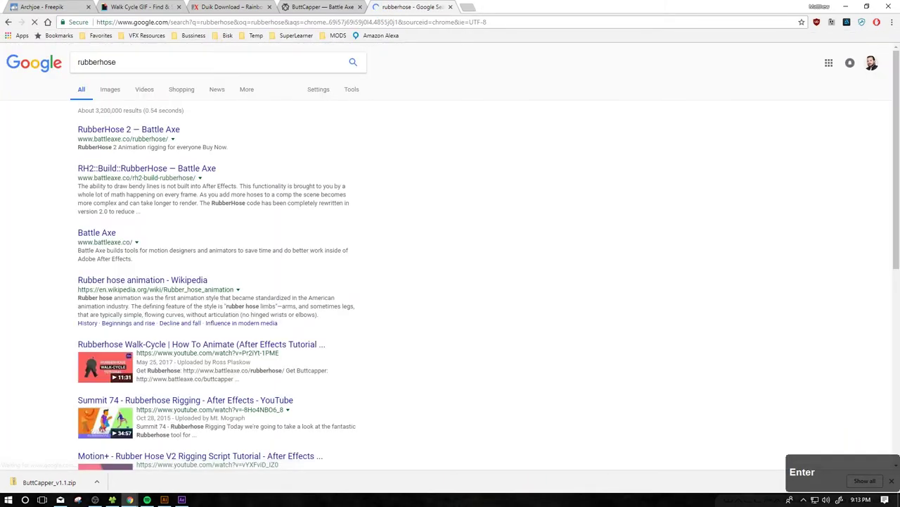
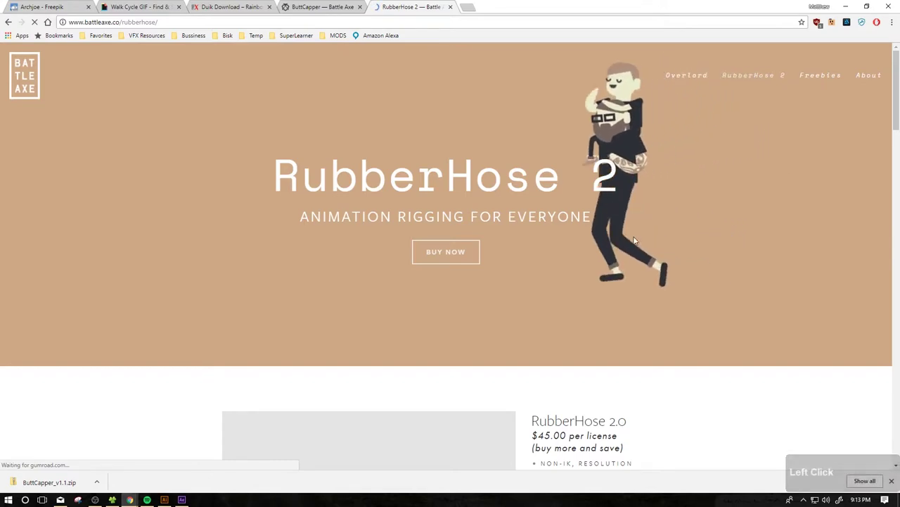
scroll("down", 3)
scroll("up", 3)
scroll("down", 3)
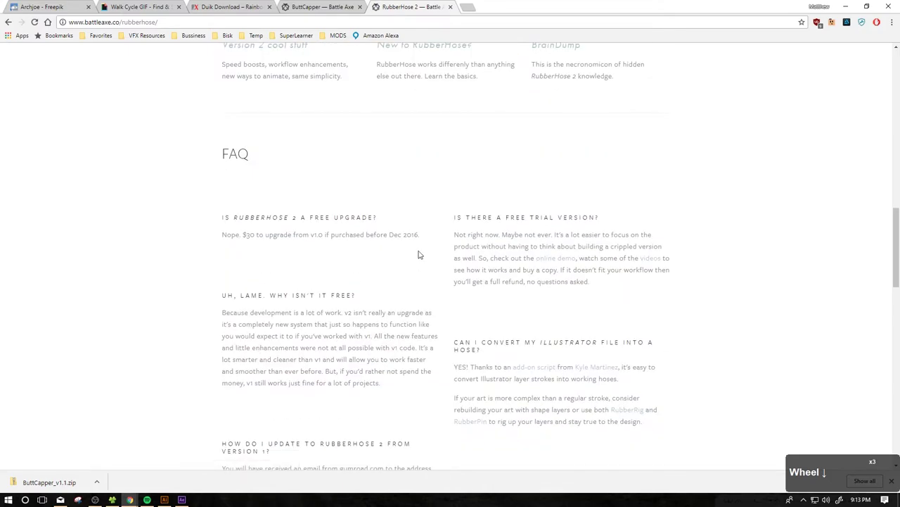
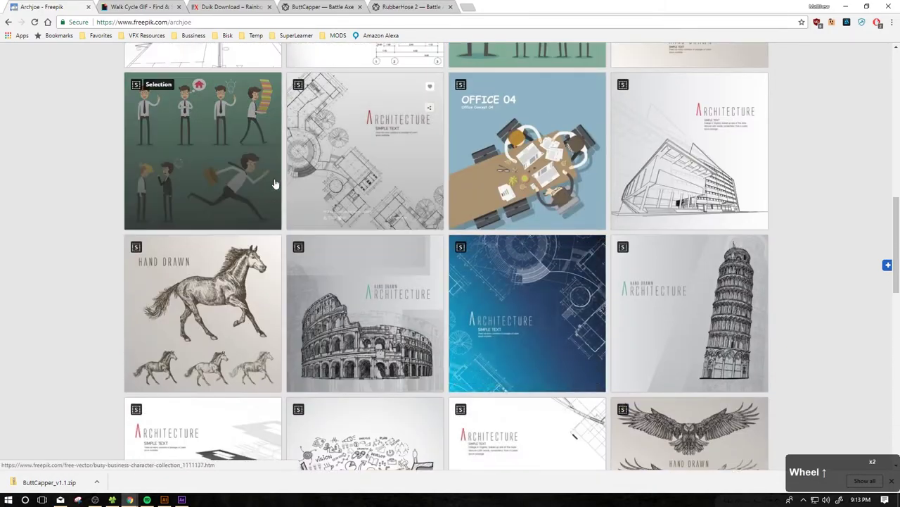
scroll("up", 3)
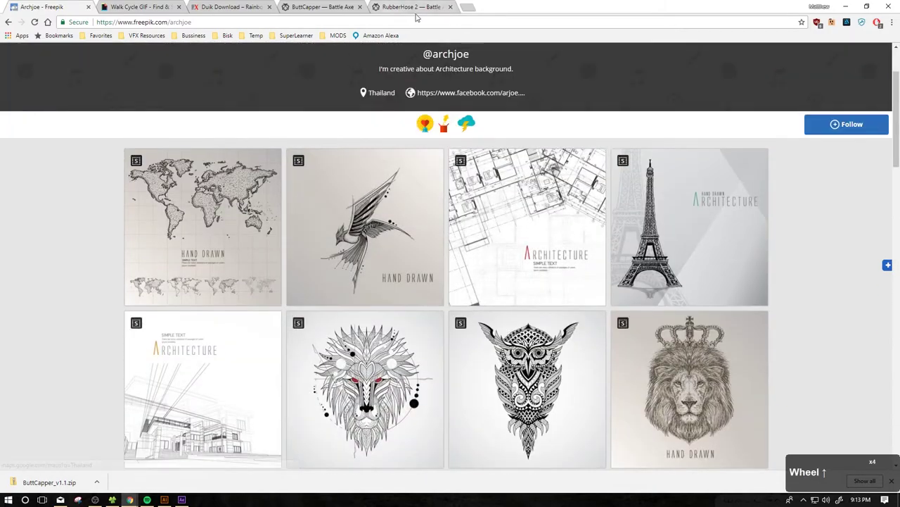
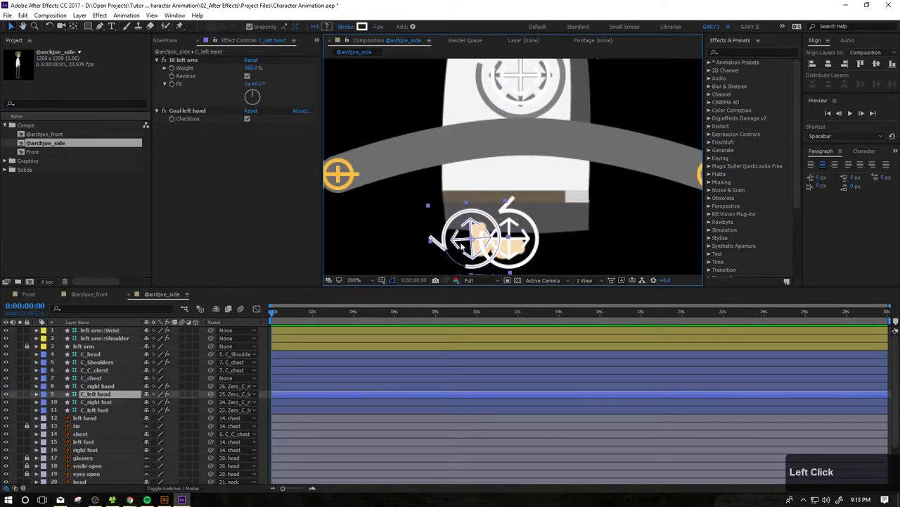
Place the left arm's Wrist controller onto the hand so the hose runs shoulder to hand
middle_click(506, 236)
left_click(643, 123)
left_click(631, 136)
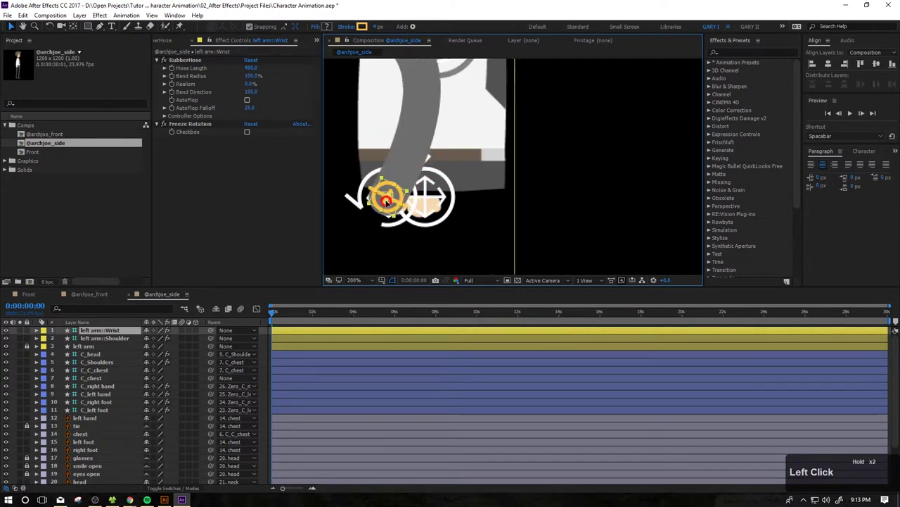
scroll("down", 3)
middle_click(474, 125)
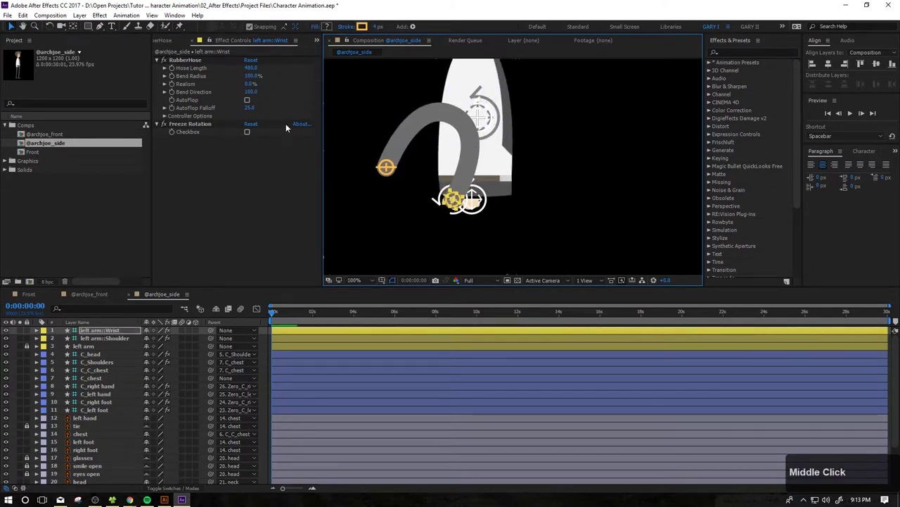
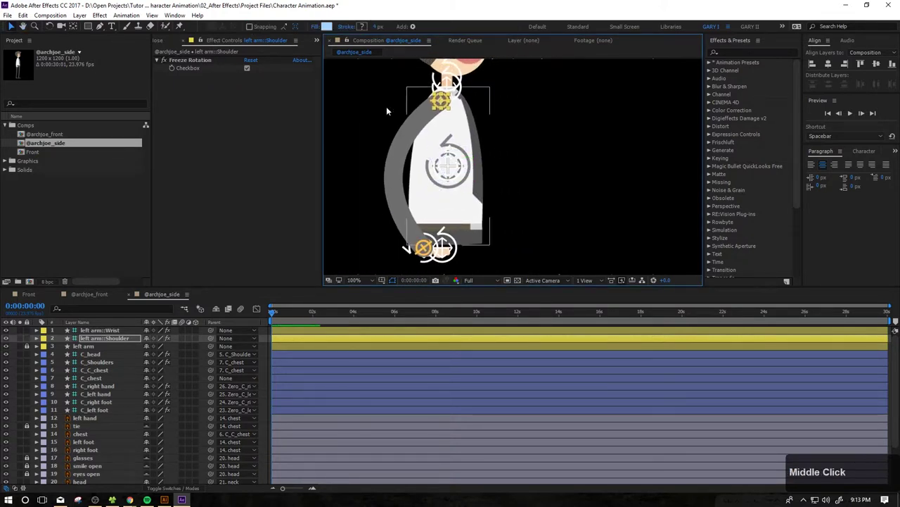
Set the hose length to 350, then undo the test movements of the arm
left_click(111, 334)
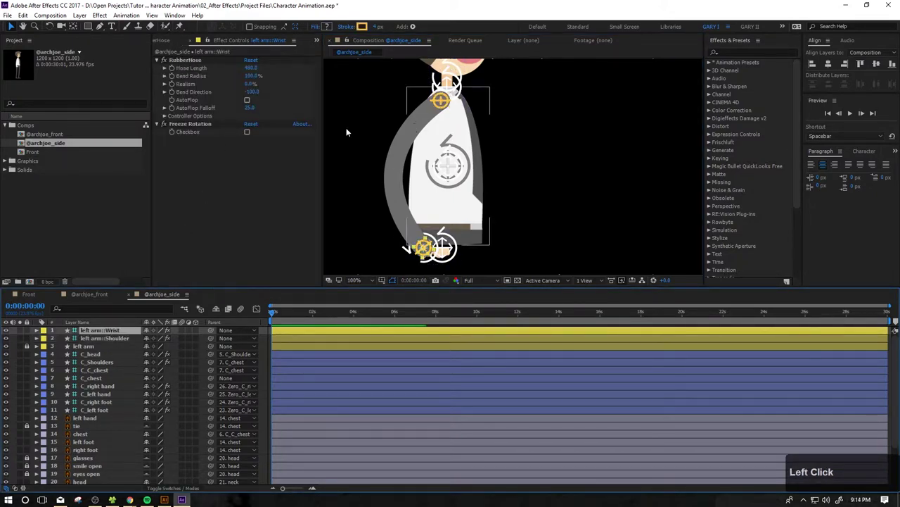
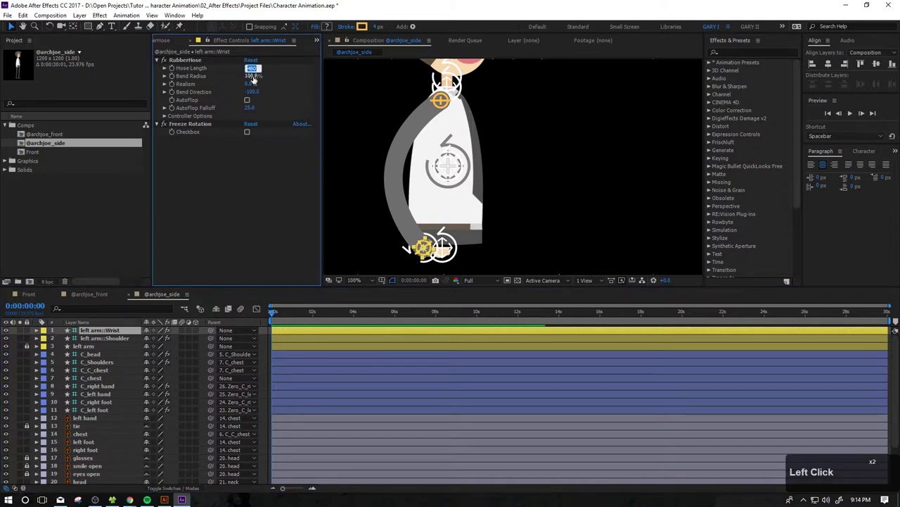
type("350")
key("Return")
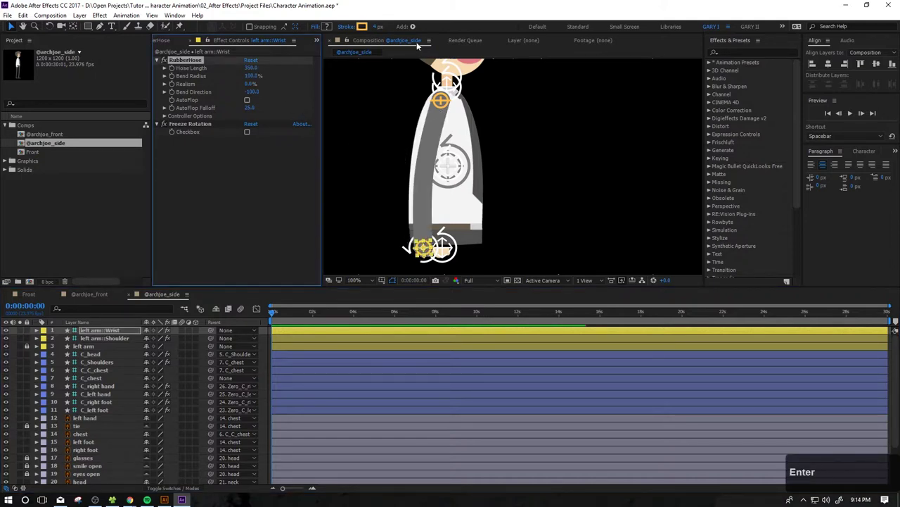
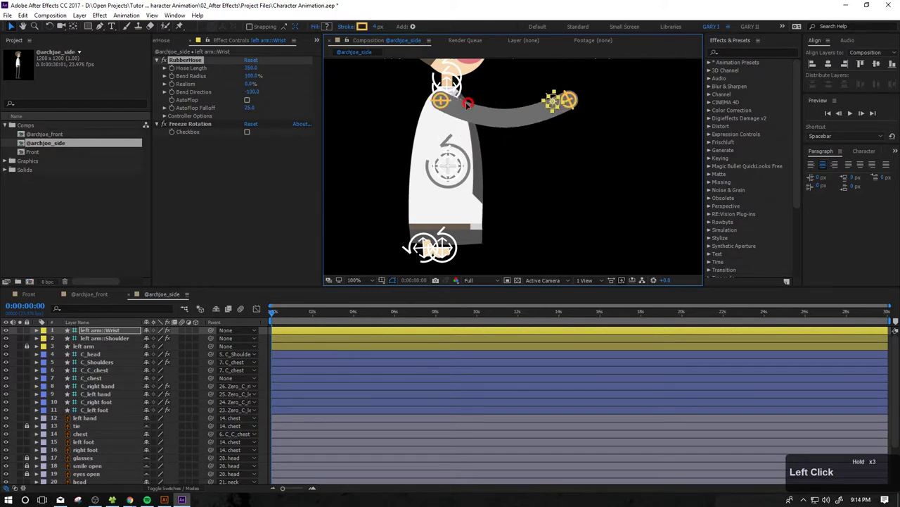
key("ctrl+z")
key("ctrl+z")
key("ctrl+z")
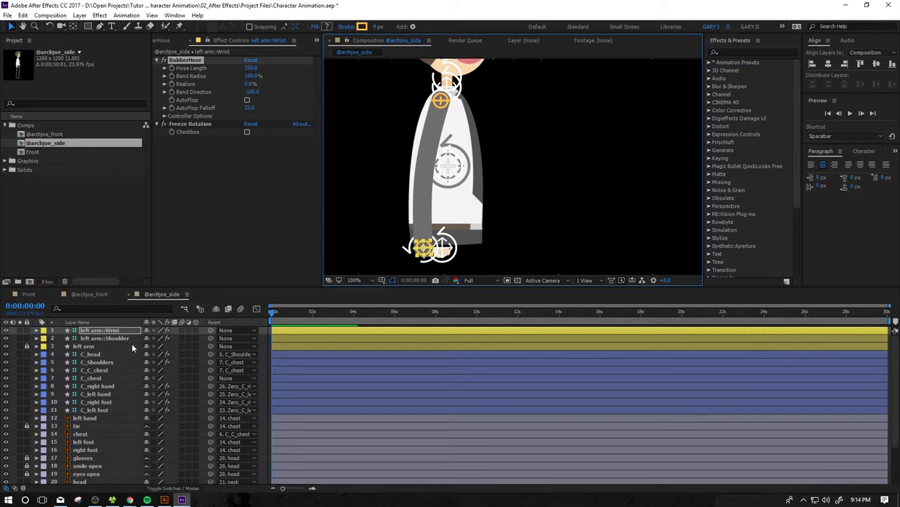
left_click(32, 346)
Give the left arm hose a near-white F4F4F4 stroke at 35 px width
left_click(92, 348)
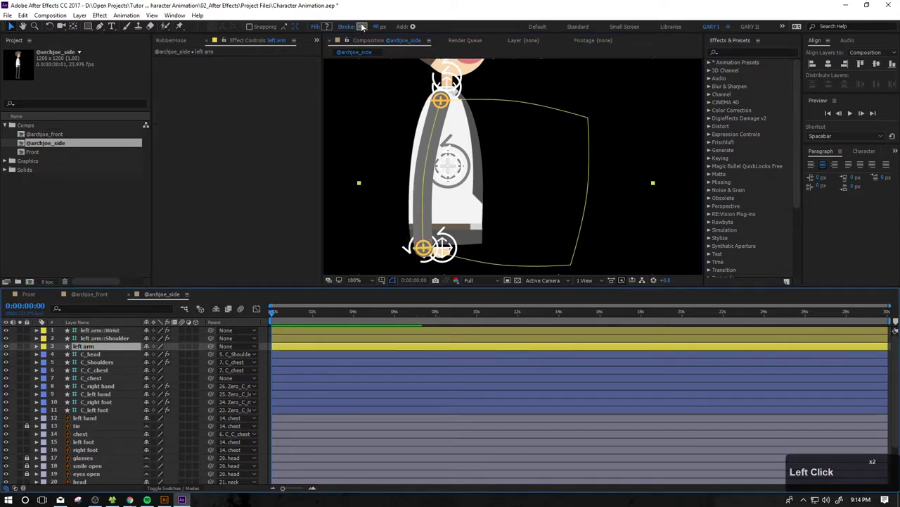
left_click(365, 28)
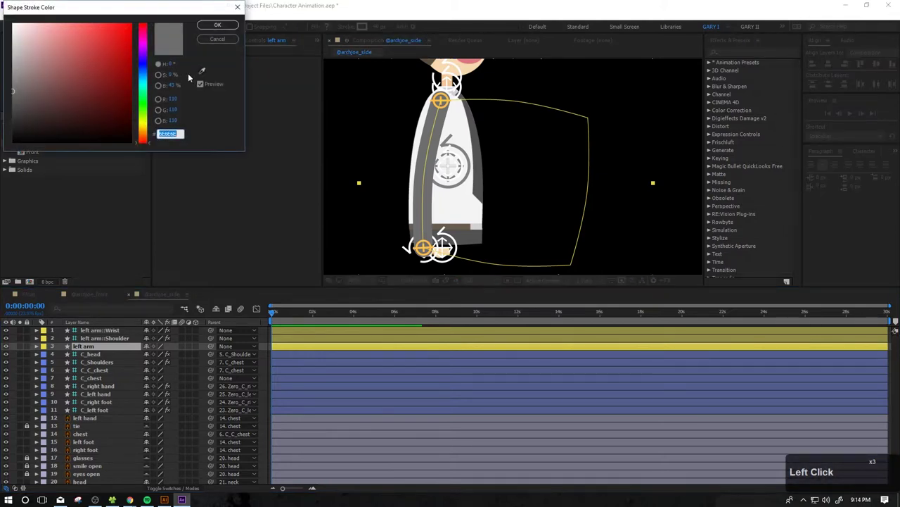
left_click(206, 71)
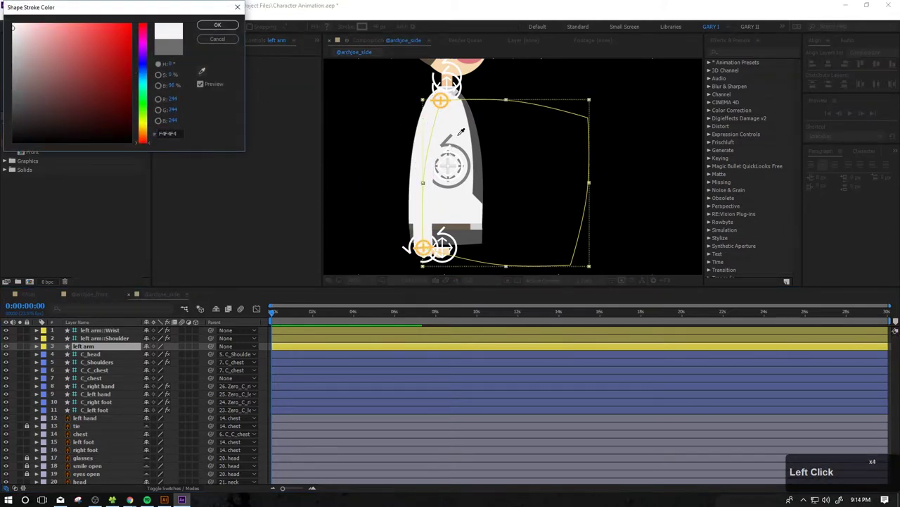
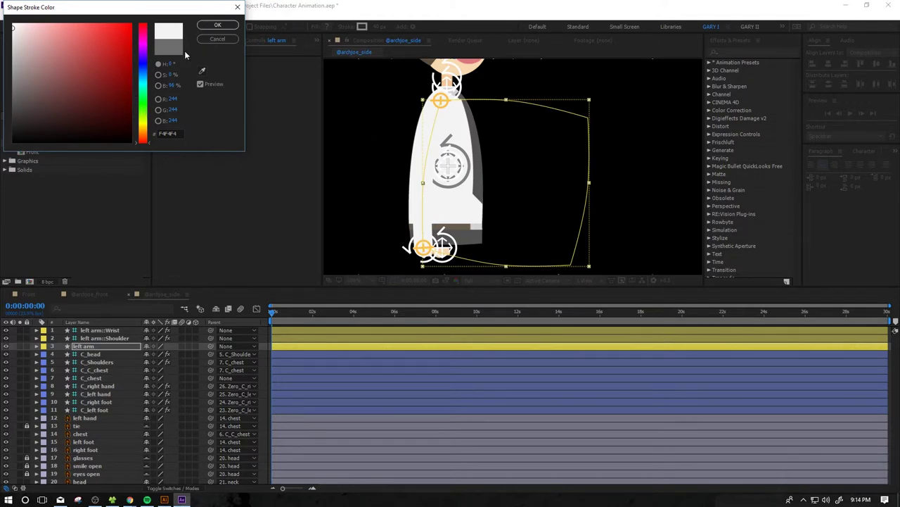
left_click(149, 92)
left_click(225, 24)
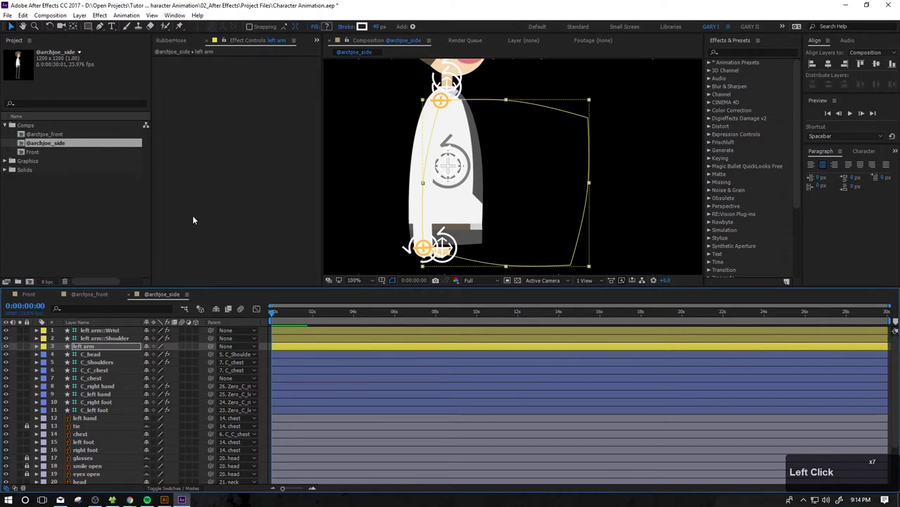
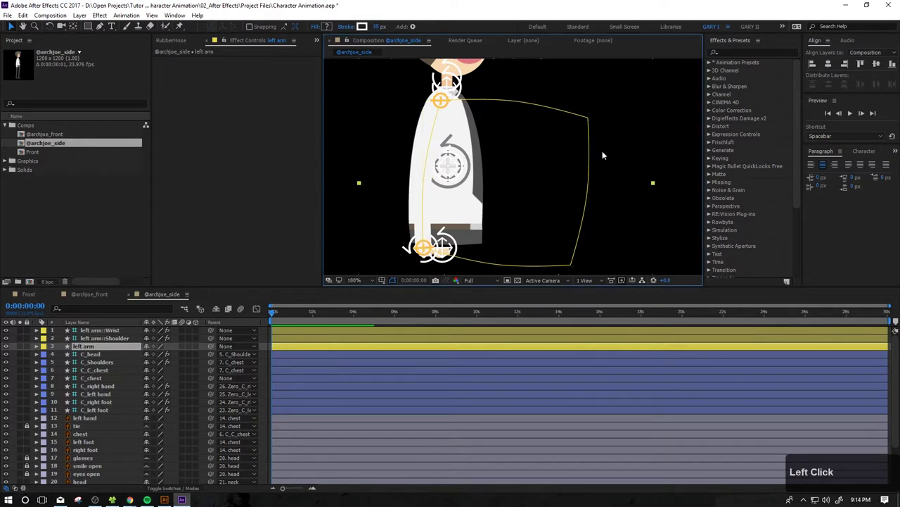
Parent the left arm::Shoulder controller to C_chest
left_click(30, 351)
left_click(105, 339)
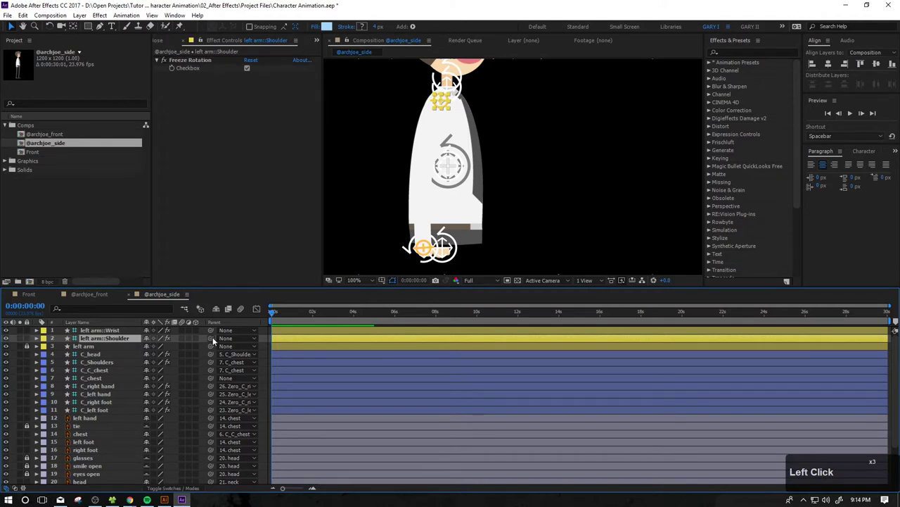
left_click(214, 342)
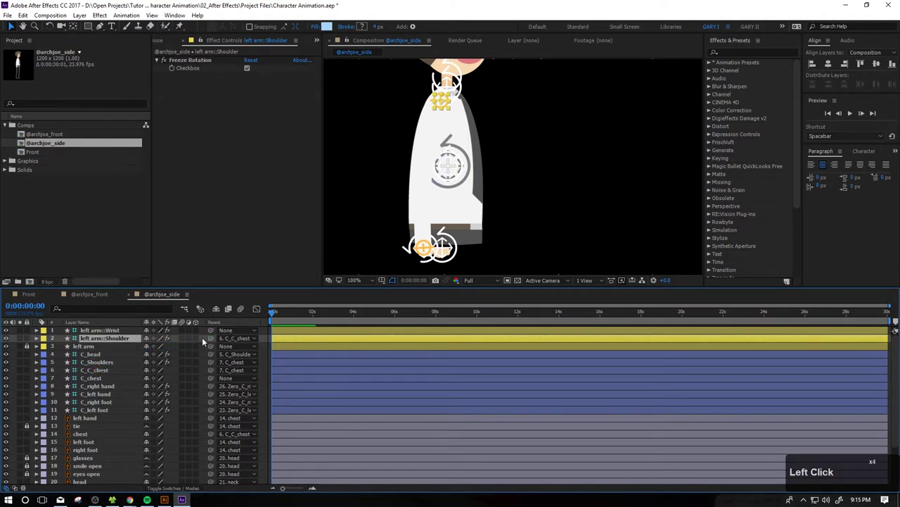
left_click(214, 341)
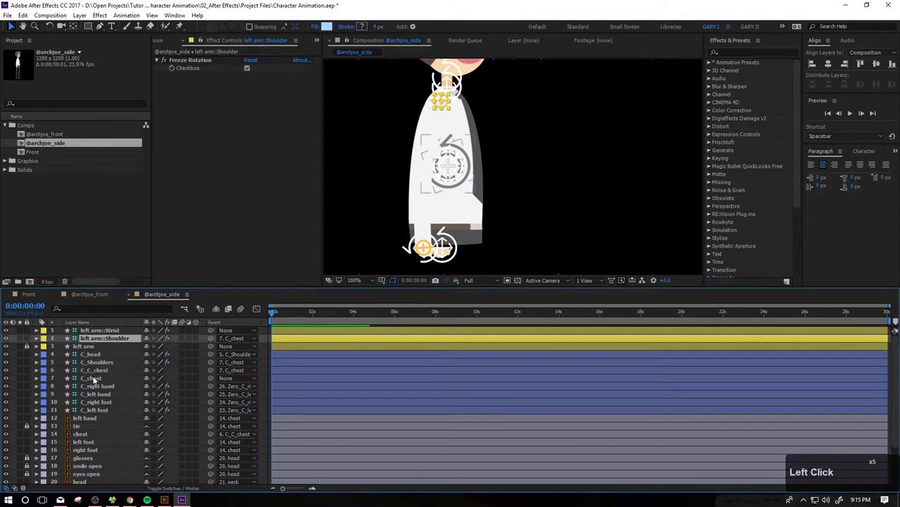
left_click(100, 341)
Pick-whip the left arm::Wrist controller to C_left hand
left_click(27, 341)
left_click(131, 331)
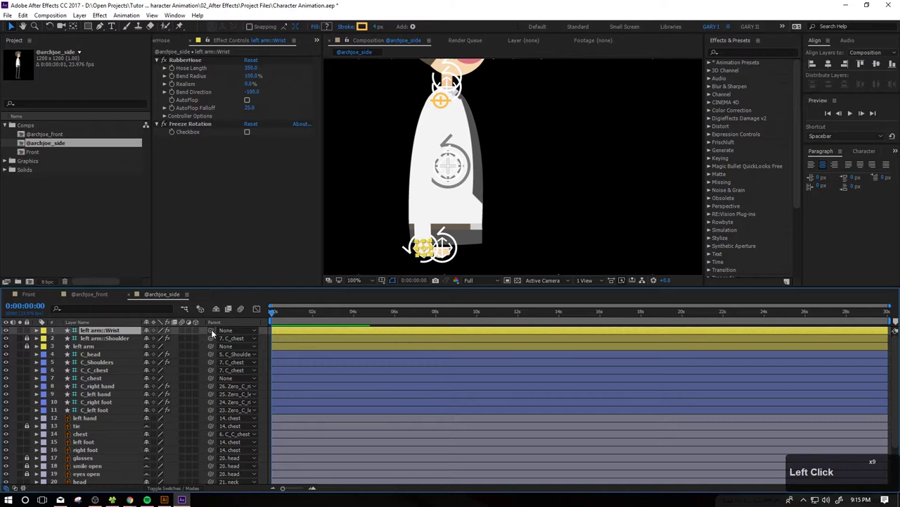
left_click(214, 332)
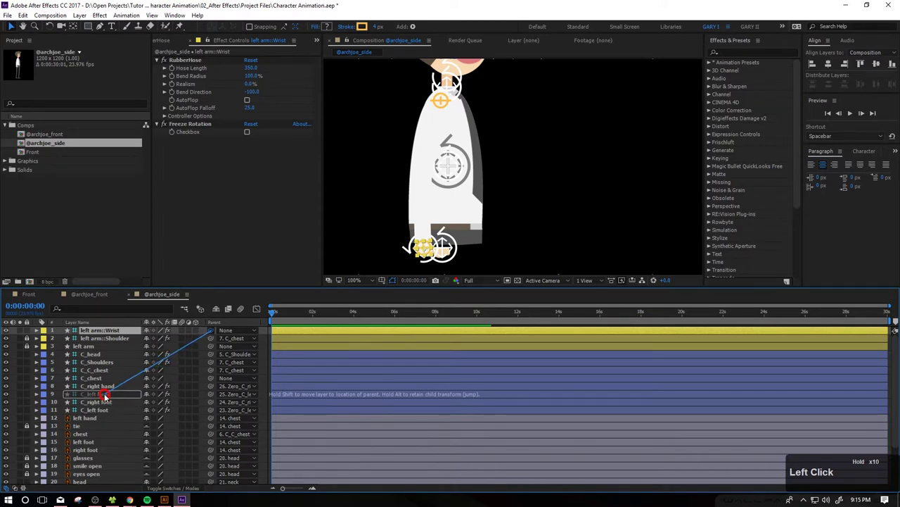
left_click(29, 333)
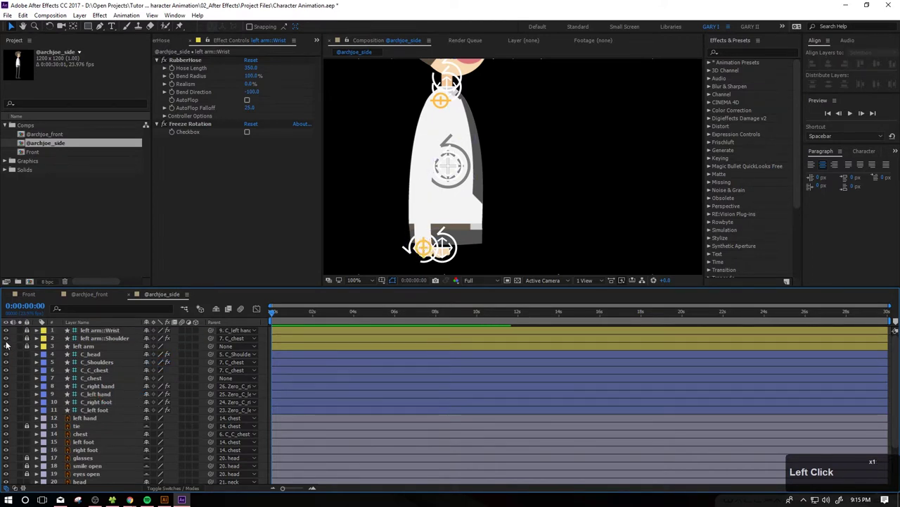
Hide the left arm controllers' visibility in the timeline
left_click(8, 343)
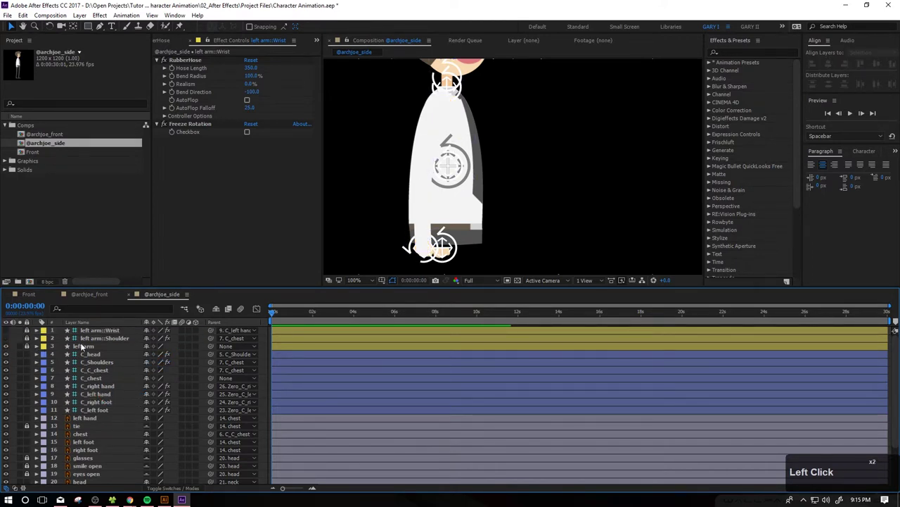
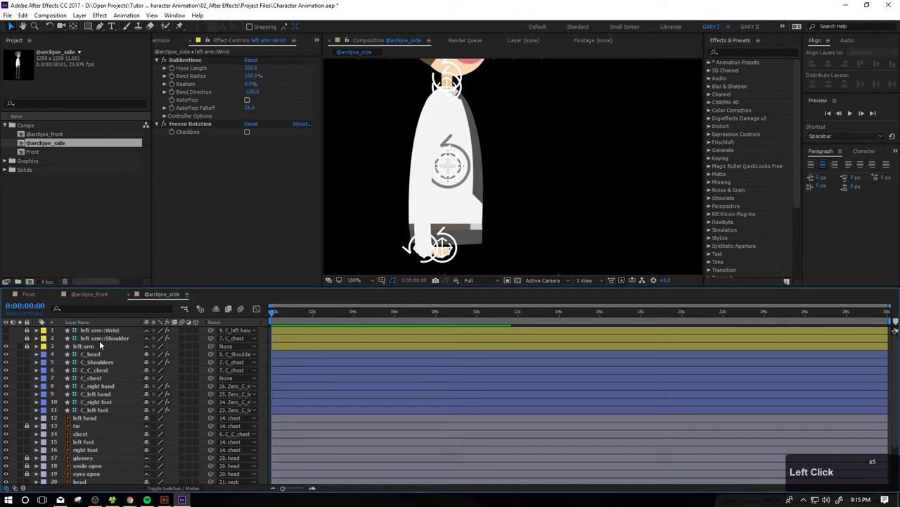
left_click(151, 333)
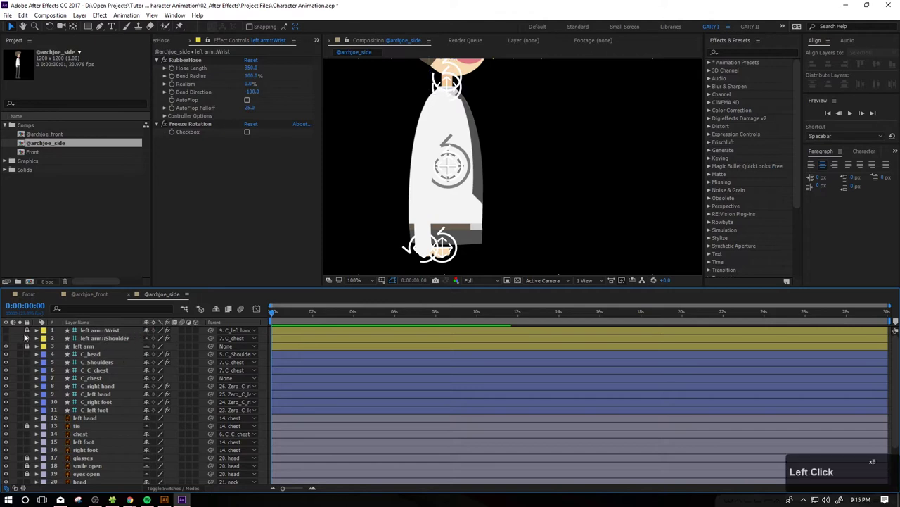
left_click(28, 332)
left_click(104, 333)
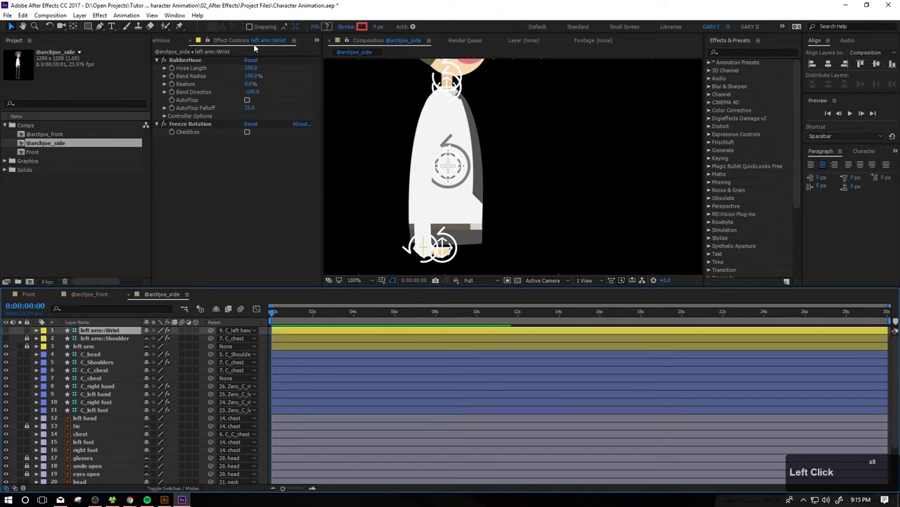
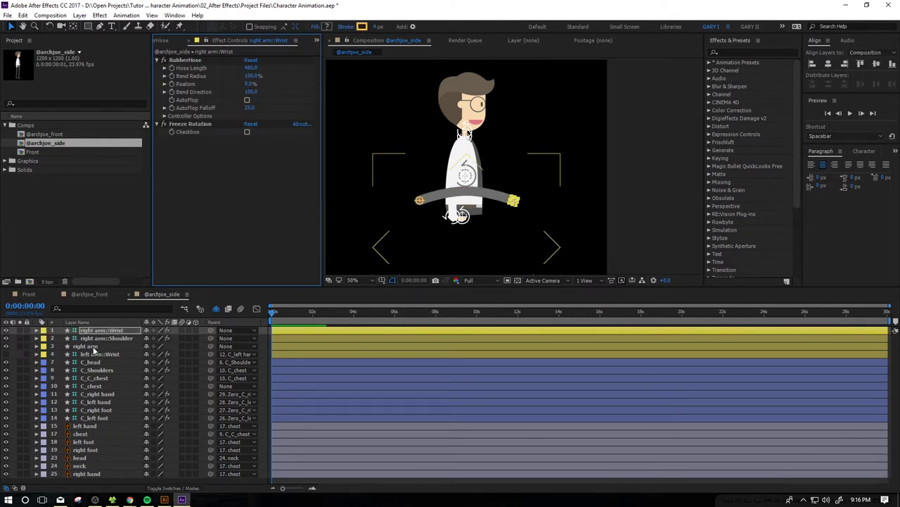
Apply the white hose style preset to both the right and left arm hoses
left_click(90, 348)
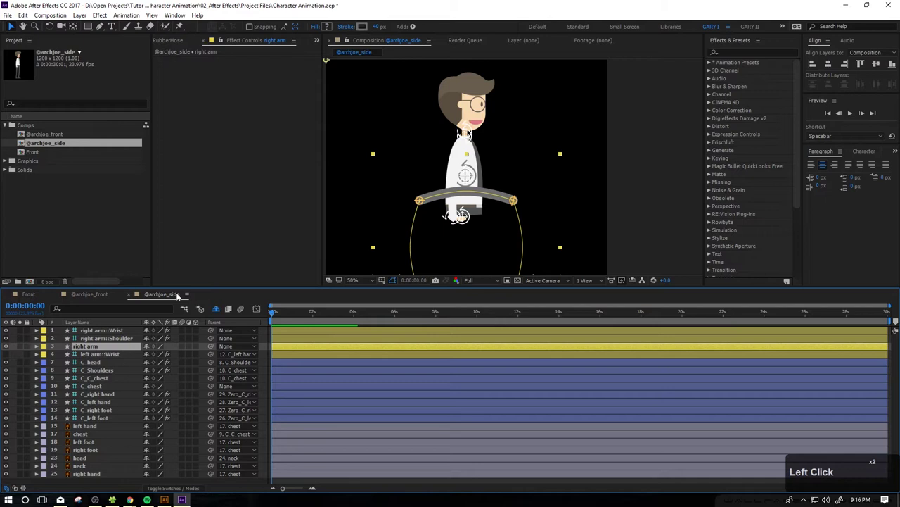
left_click(171, 45)
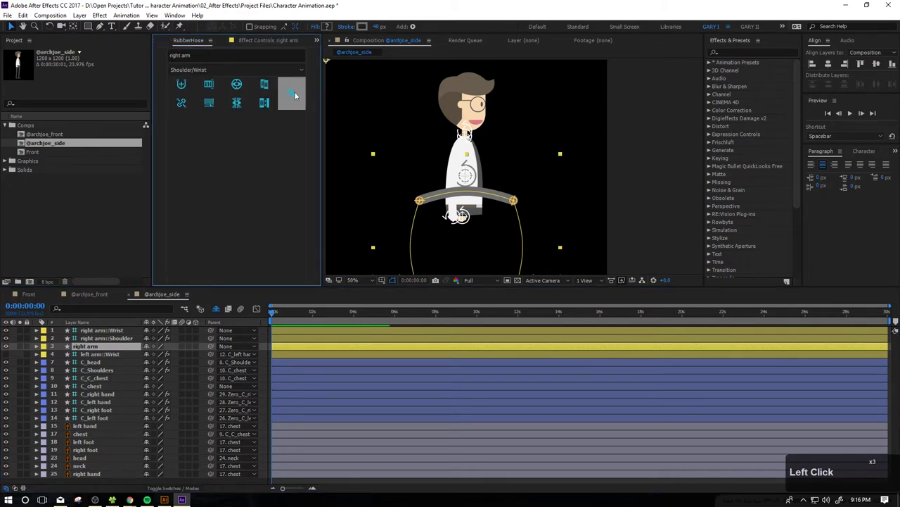
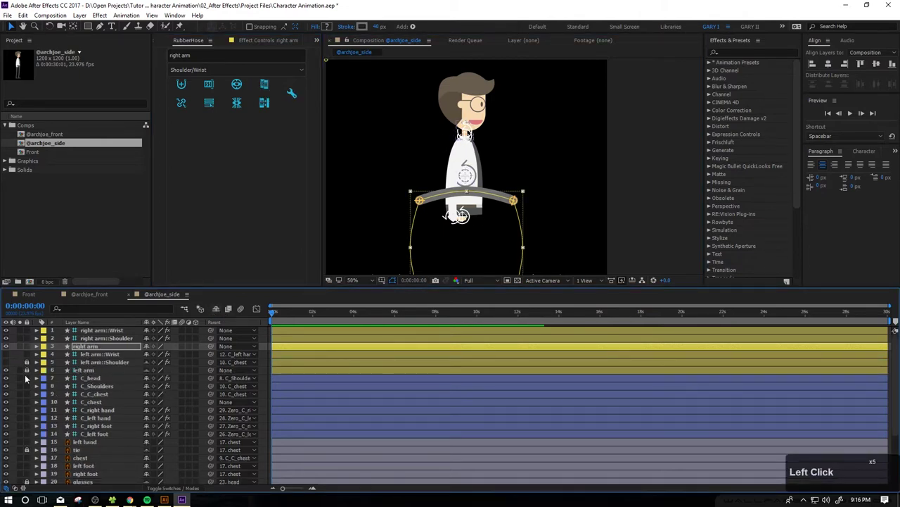
left_click(81, 371)
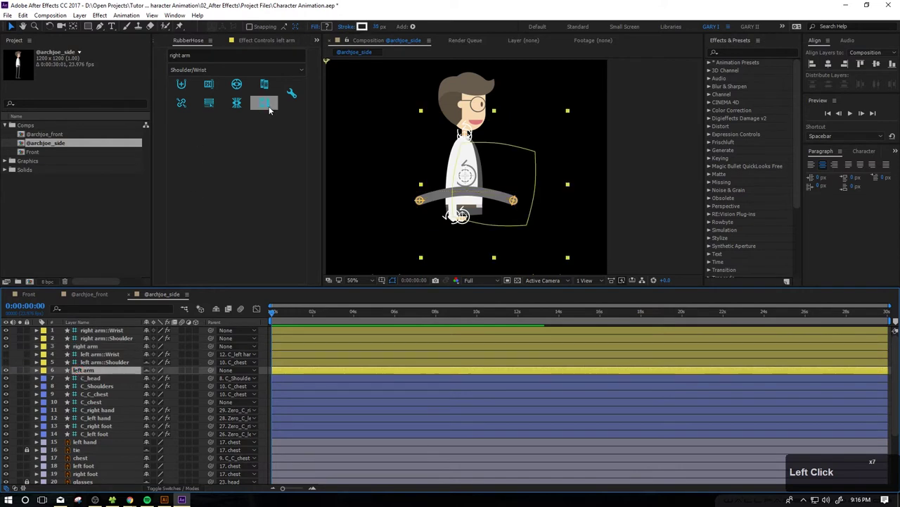
left_click(270, 83)
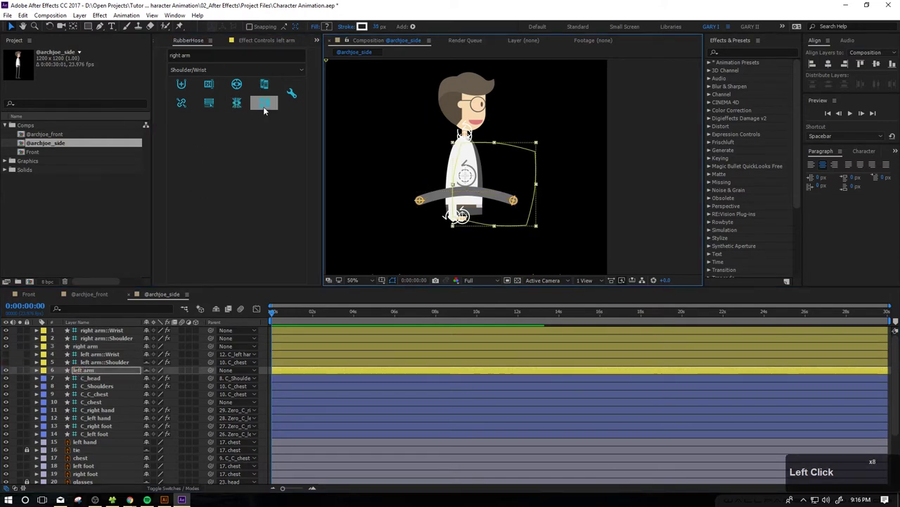
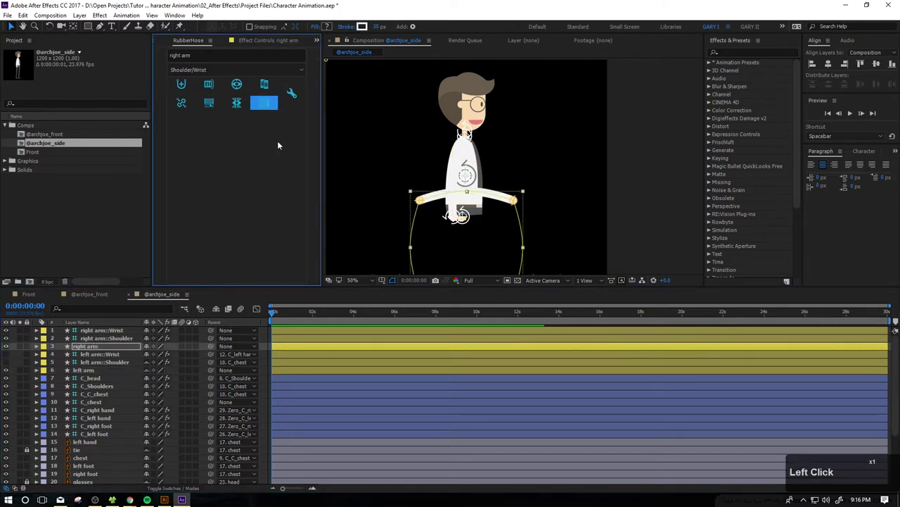
left_click(566, 190)
left_click(602, 230)
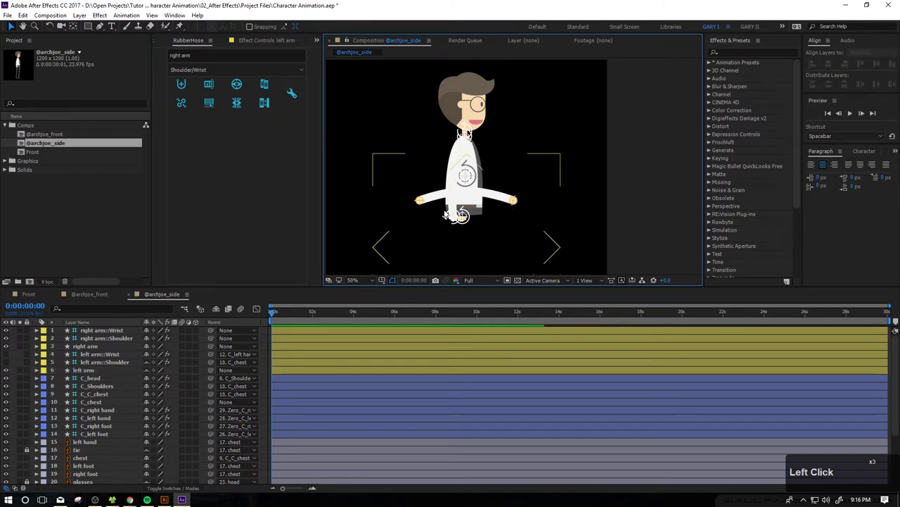
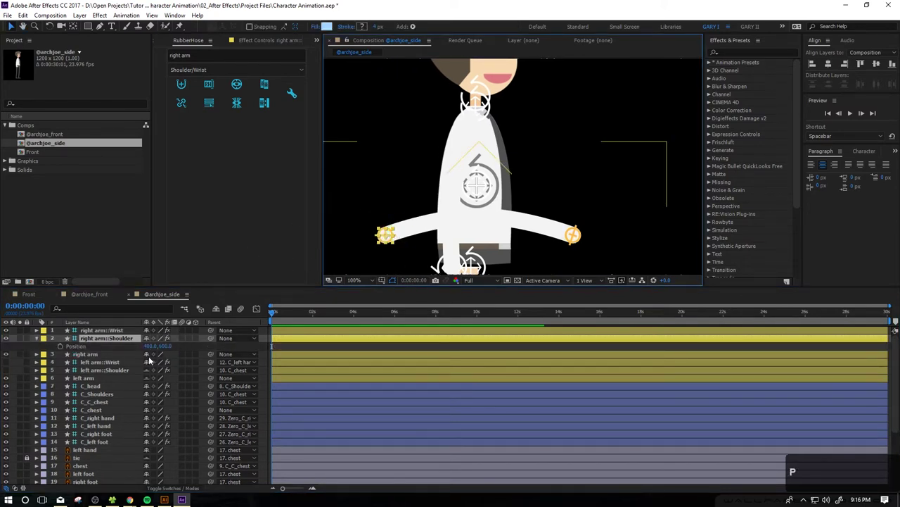
Copy the left shoulder position to right arm::Shoulder and parent it to C_chest
left_click(115, 375)
key("p")
left_click(101, 377)
key("ctrl+c")
left_click(98, 351)
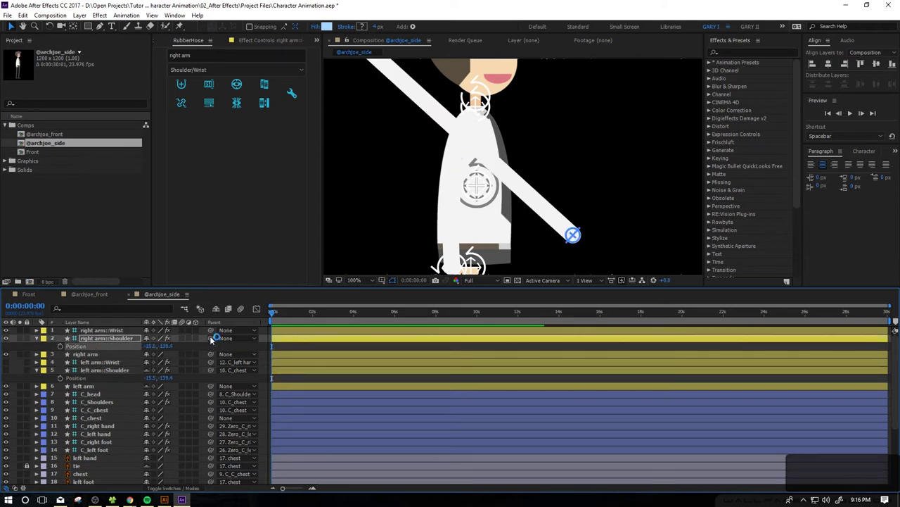
left_click(208, 345)
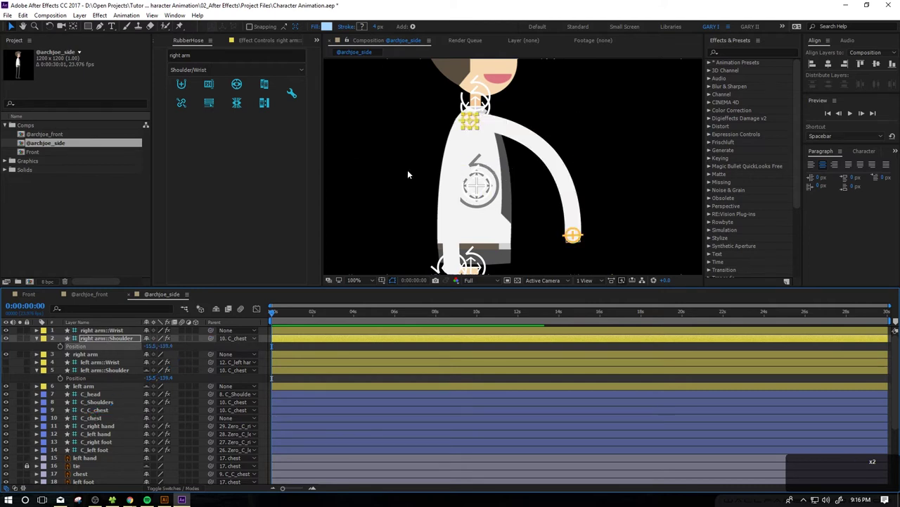
key("shift+Right")
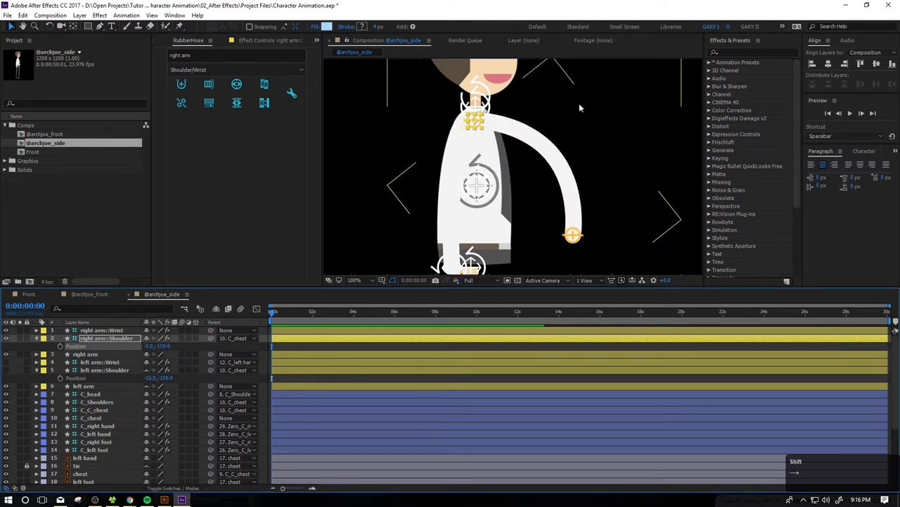
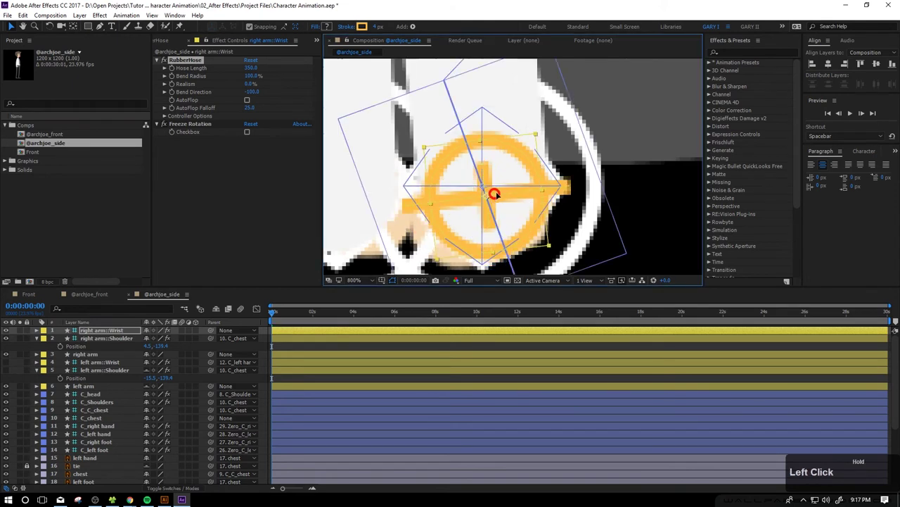
Scroll the timeline to locate the left hand and left arm layers
scroll("down", 3)
left_click(38, 341)
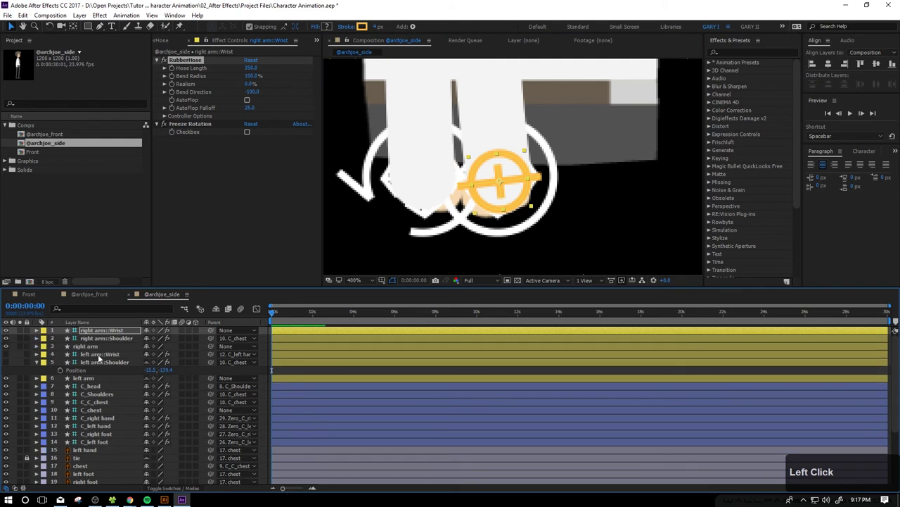
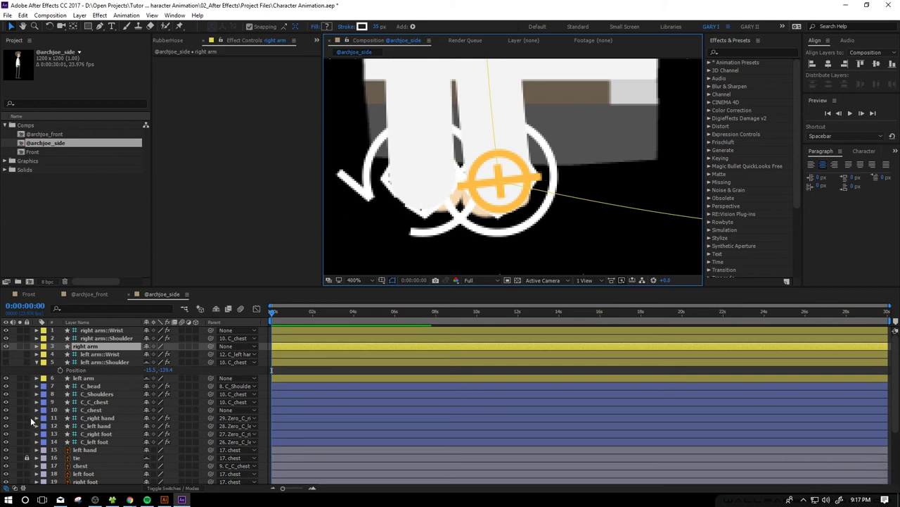
scroll("down", 3)
scroll("down", 3)
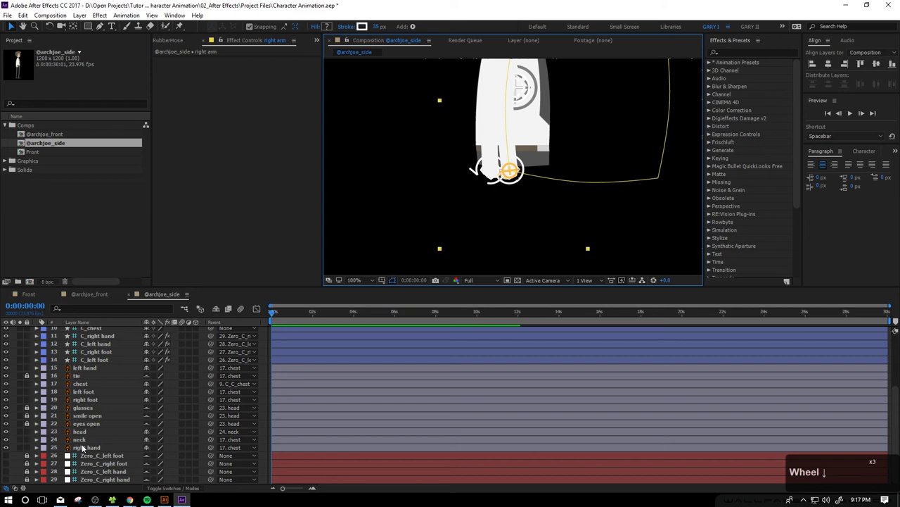
left_click(85, 449)
left_click(84, 369)
scroll("up", 3)
Drag the left hand layer above left arm and reveal the hand controllers' Rotation
left_click(93, 404)
left_click(90, 420)
left_click(96, 420)
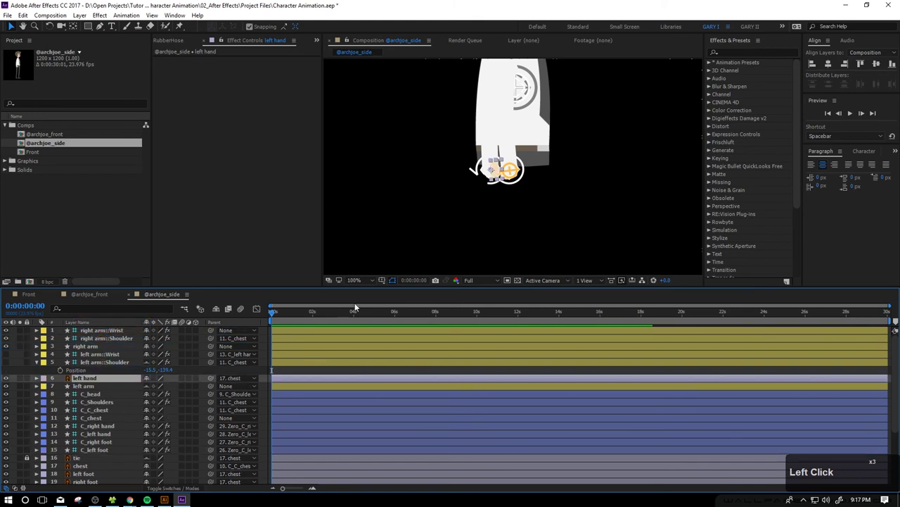
type("rr")
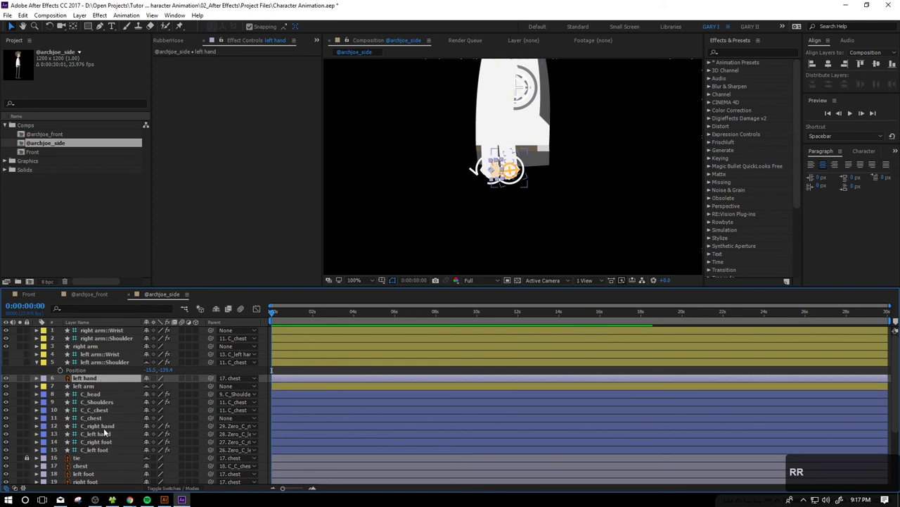